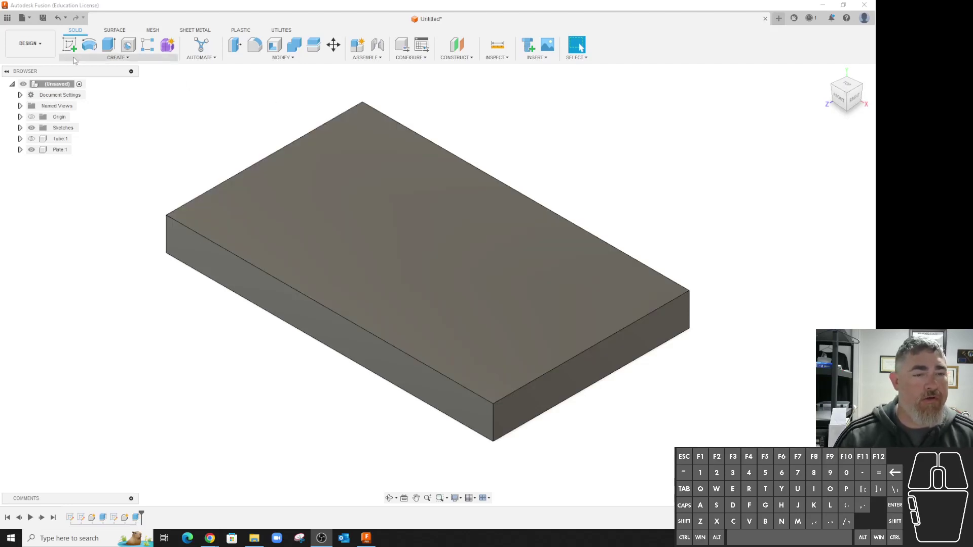
Step: Start a new sketch so the plate's faces and origin planes become selectable
left_click(74, 44)
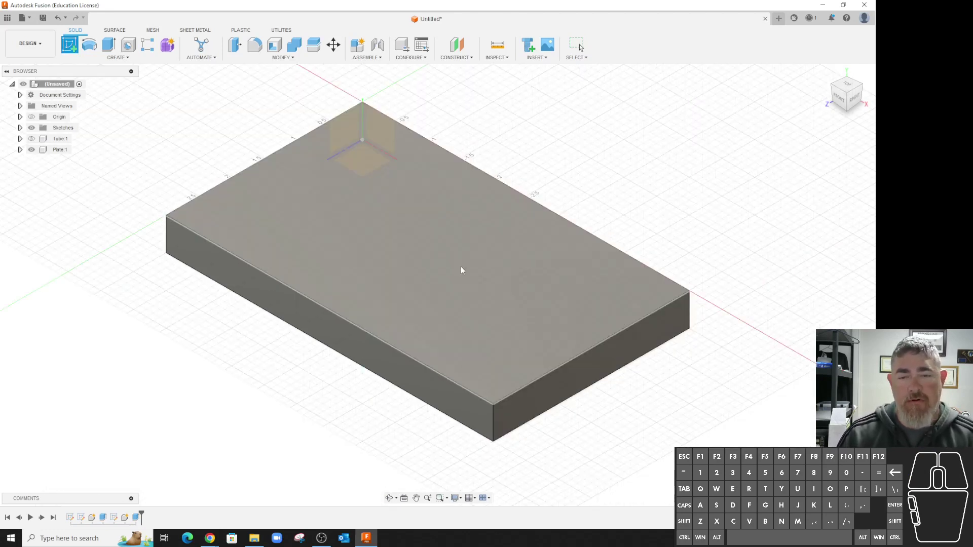
Step: Sketch on the plate's top face and place a sketch point near the front corner
left_click(458, 254)
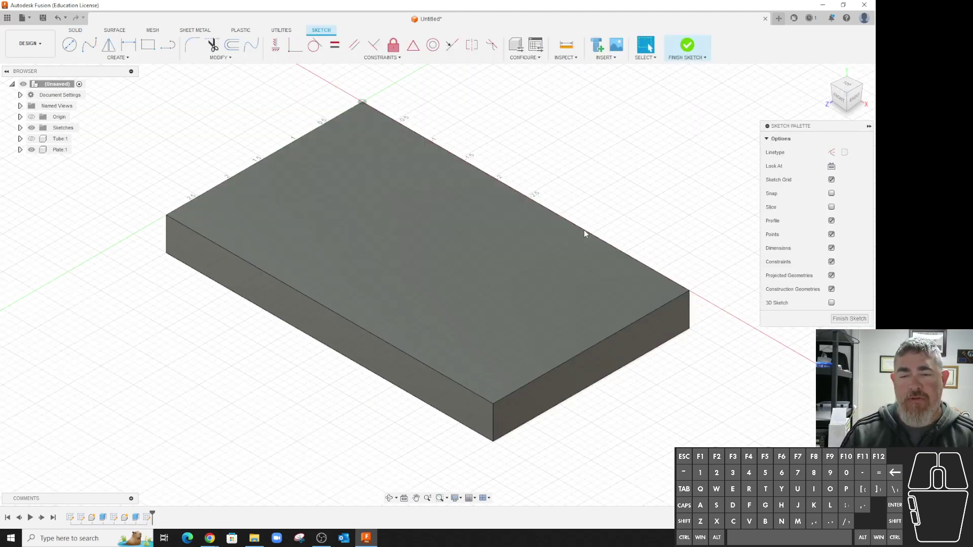
left_click(111, 60)
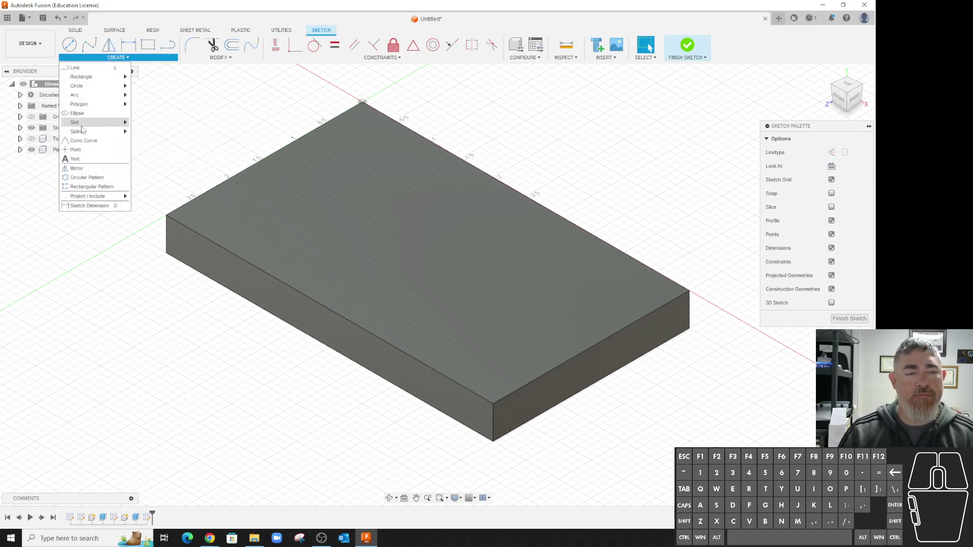
left_click(80, 152)
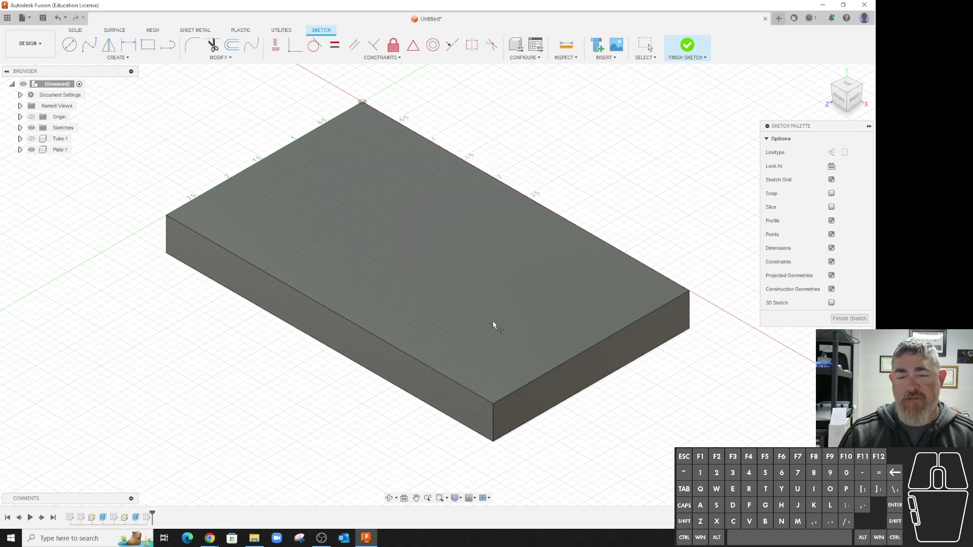
left_click(493, 320)
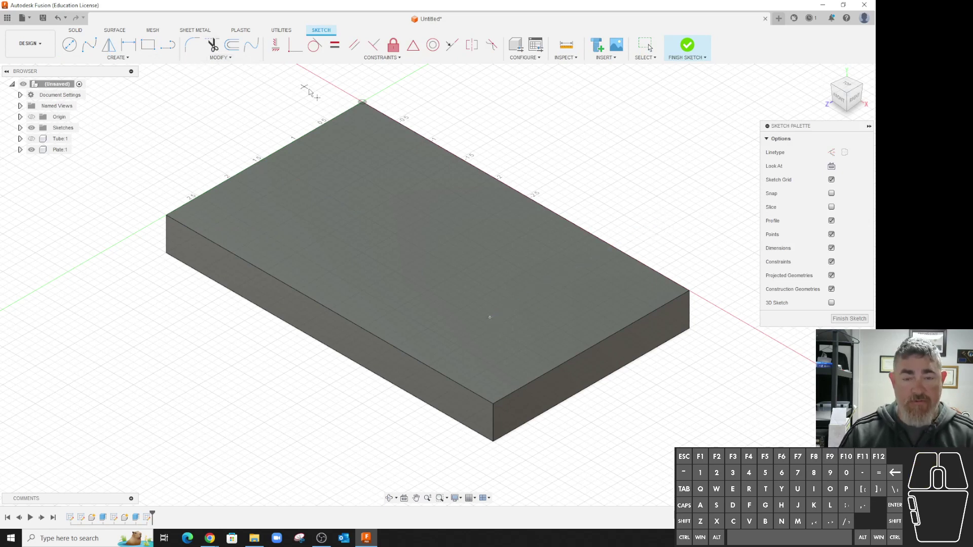
Step: Dimension the point from the plate's front edges and finish the sketch
key("d")
left_click(495, 321)
left_click(455, 382)
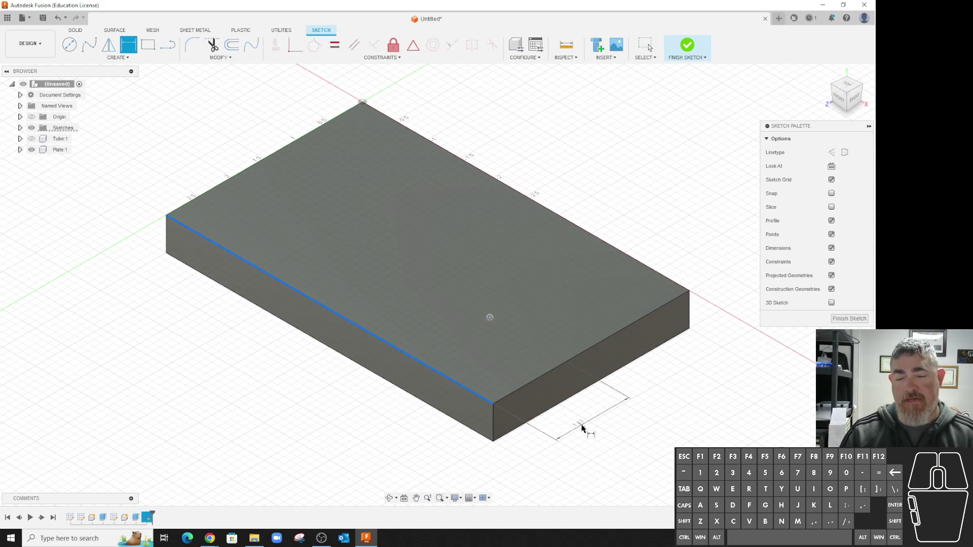
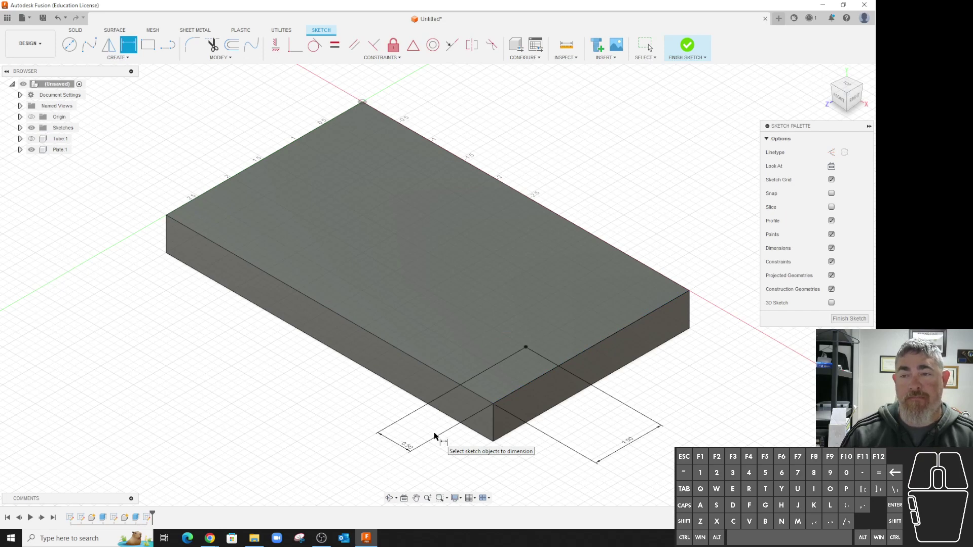
left_click(693, 49)
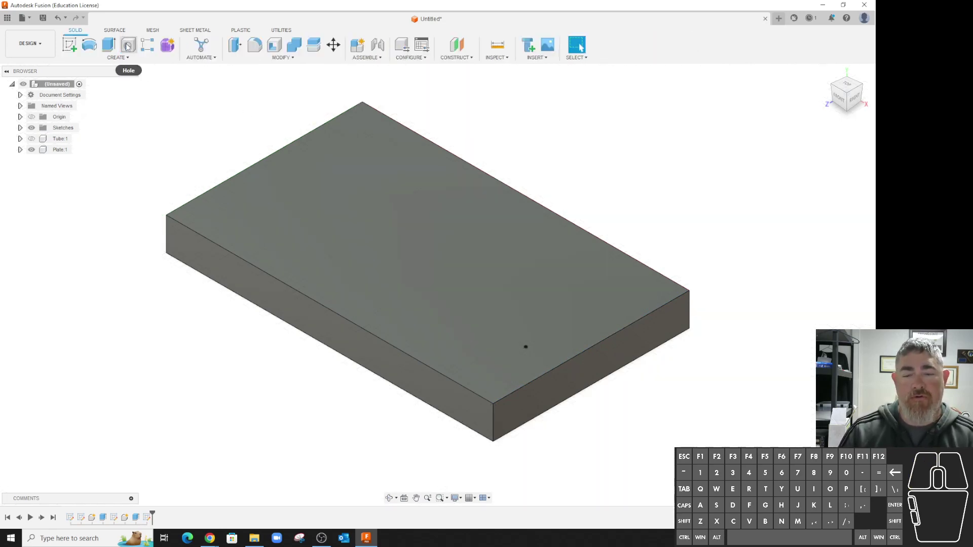
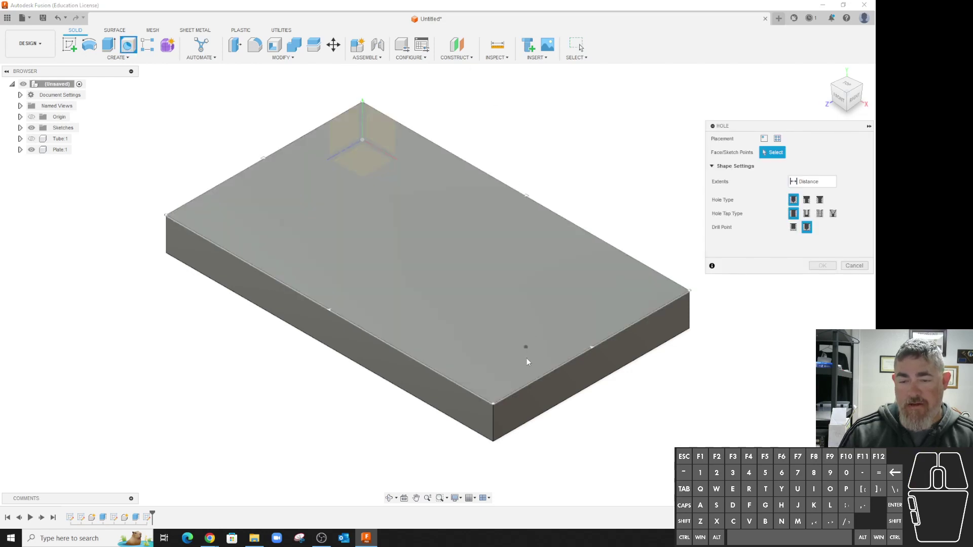
Step: Start a hole at the sketch point and move its dialog clear of the preview
left_click(528, 350)
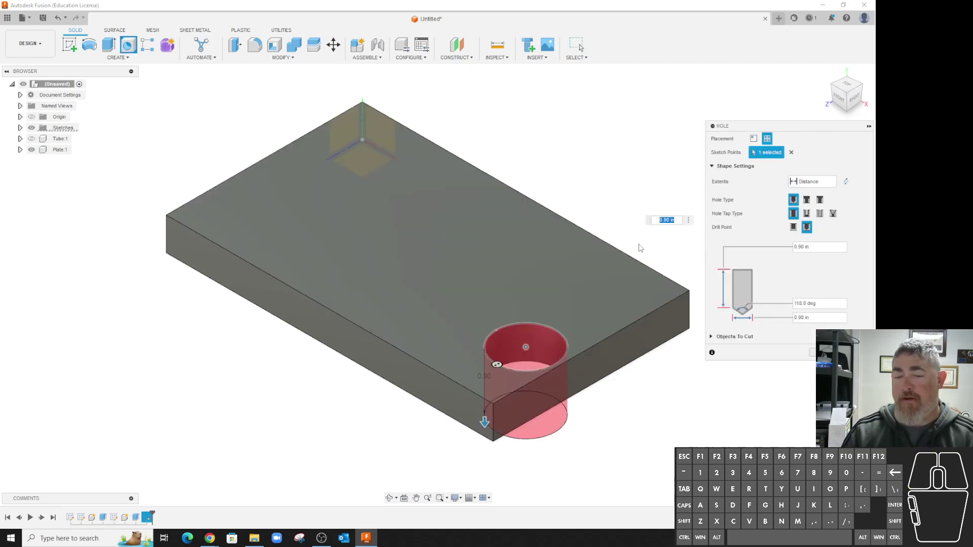
left_click_drag(800, 125, 502, 113)
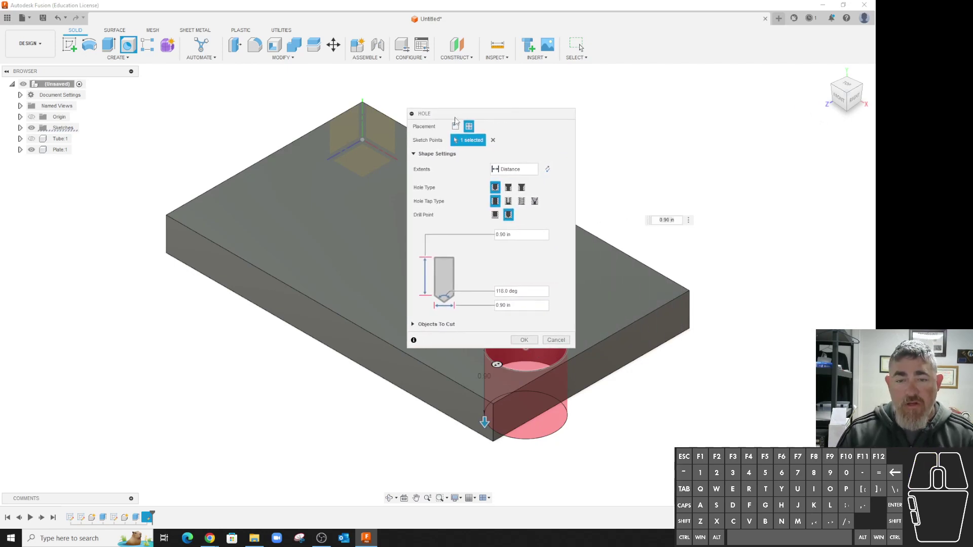
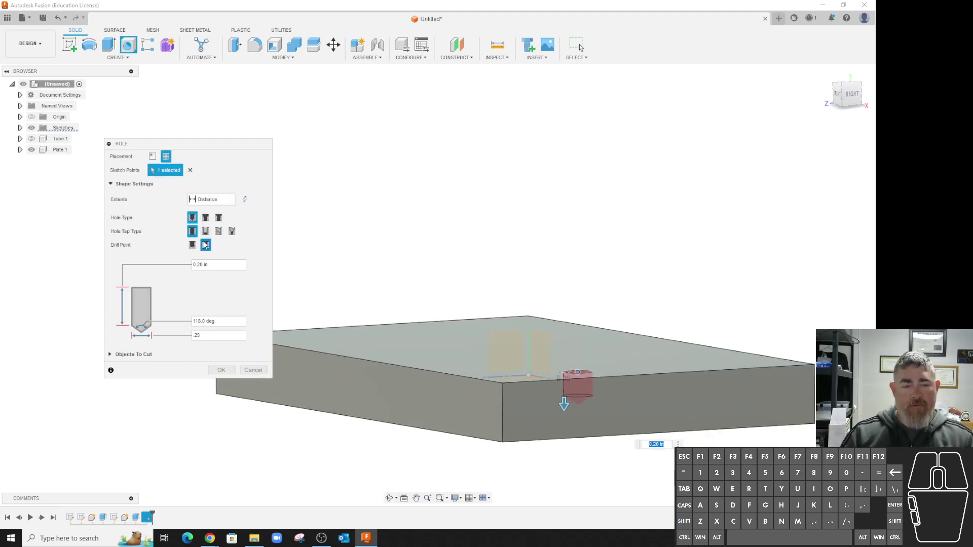
Step: Give the hole a flat drill point and set its extent to cut through the whole plate
left_click(196, 244)
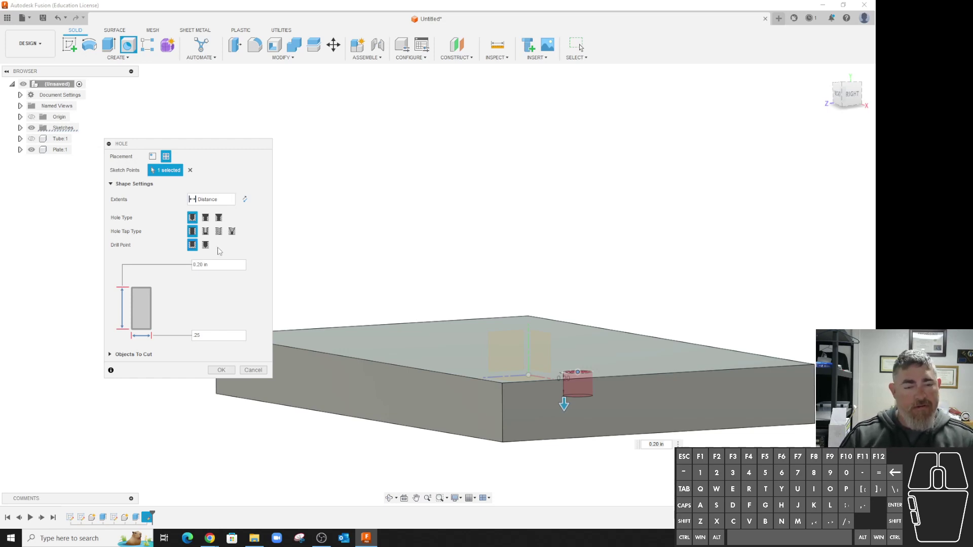
left_click(210, 244)
left_click(229, 203)
left_click(218, 231)
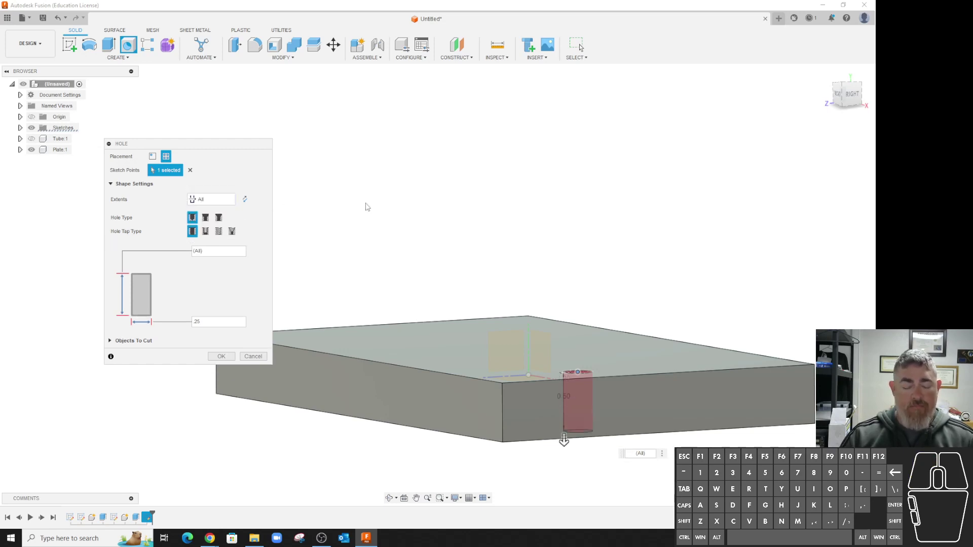
middle_click(421, 191)
scroll("up", 3)
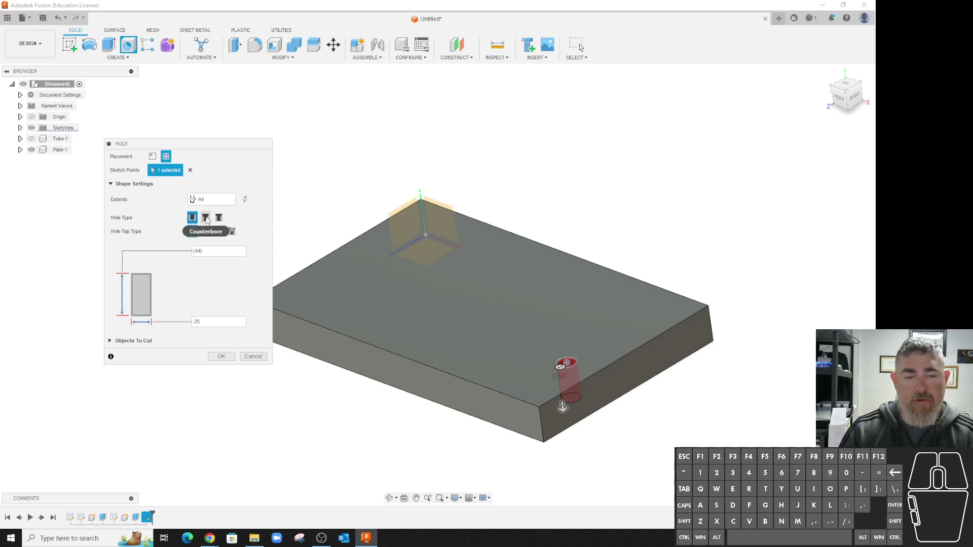
Step: Make the hole a counterbore and enlarge it to about 0.76 in wide, 0.10 in deep
left_click(208, 218)
scroll("down", 3)
left_click(511, 329)
left_click(538, 456)
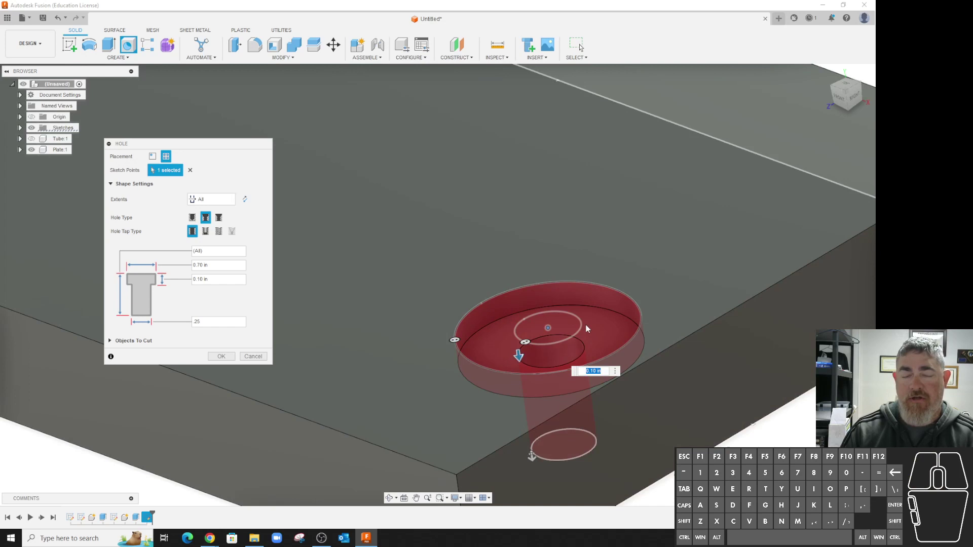
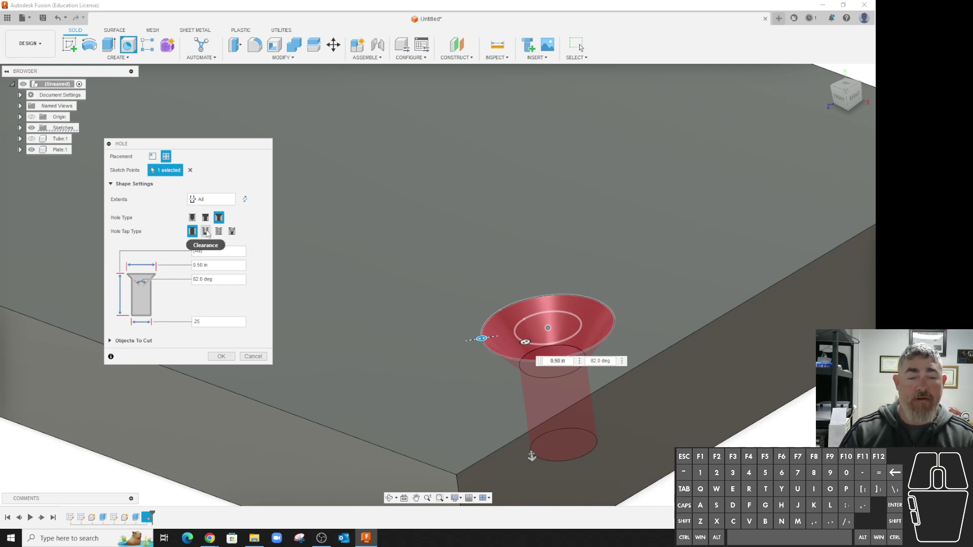
Step: Make it a counterbored clearance hole, ANSI Unified threads, sized for a hex machine screw
left_click(209, 231)
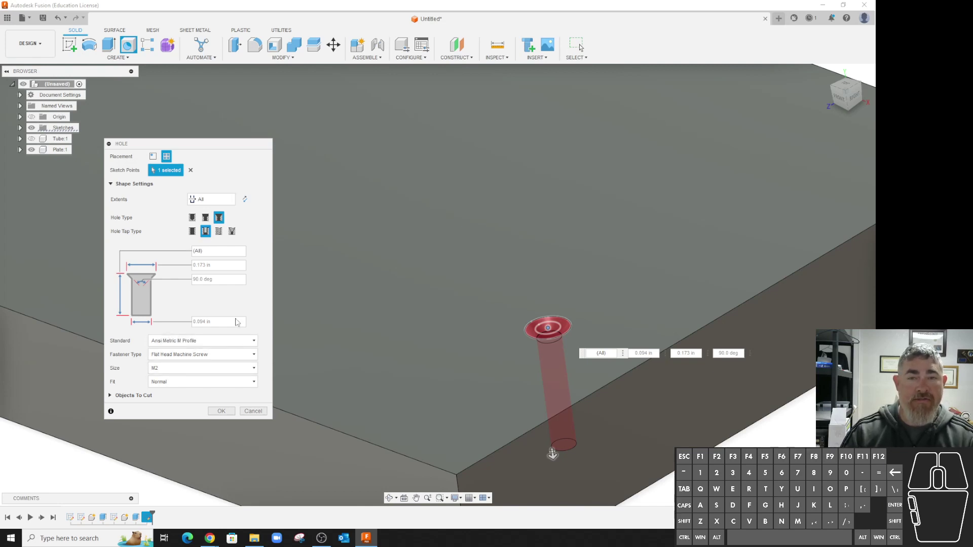
left_click(197, 342)
left_click(185, 363)
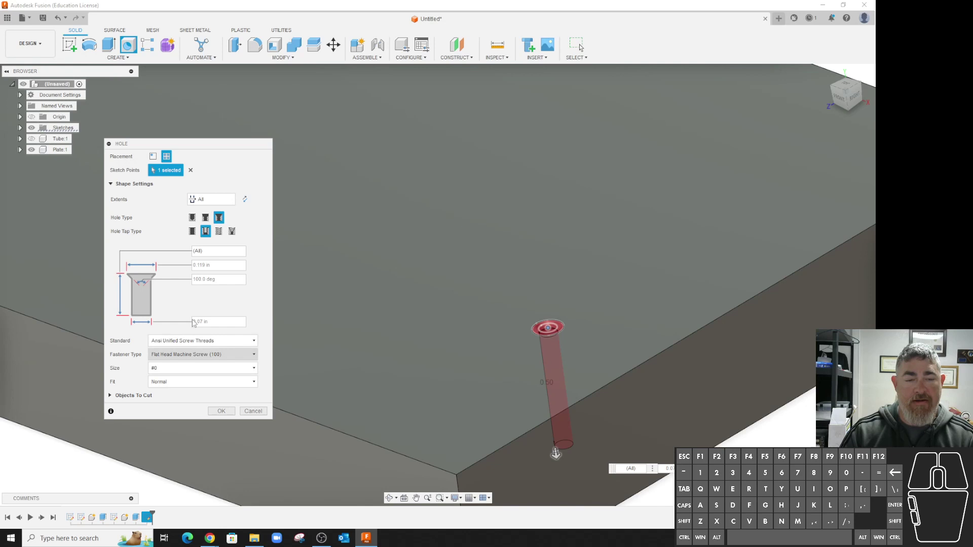
left_click(211, 220)
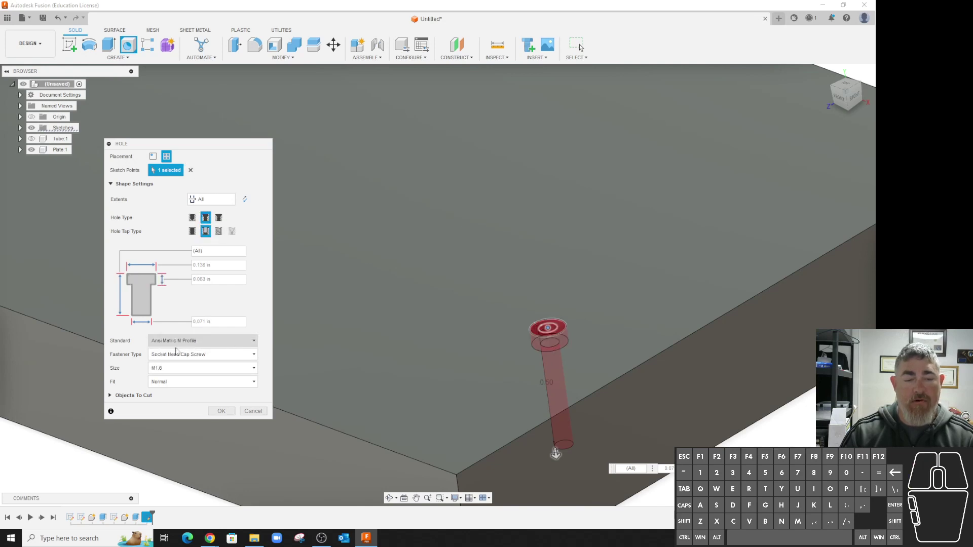
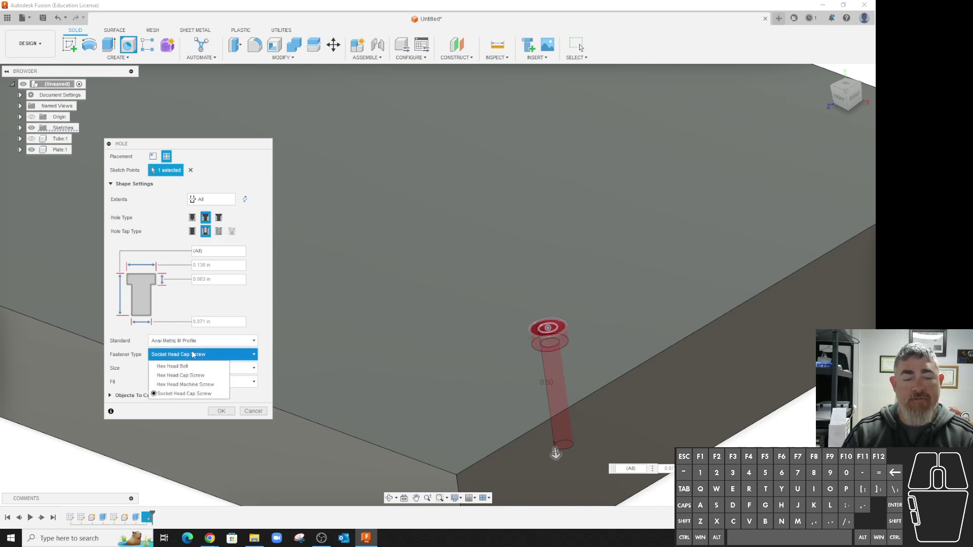
left_click(198, 337)
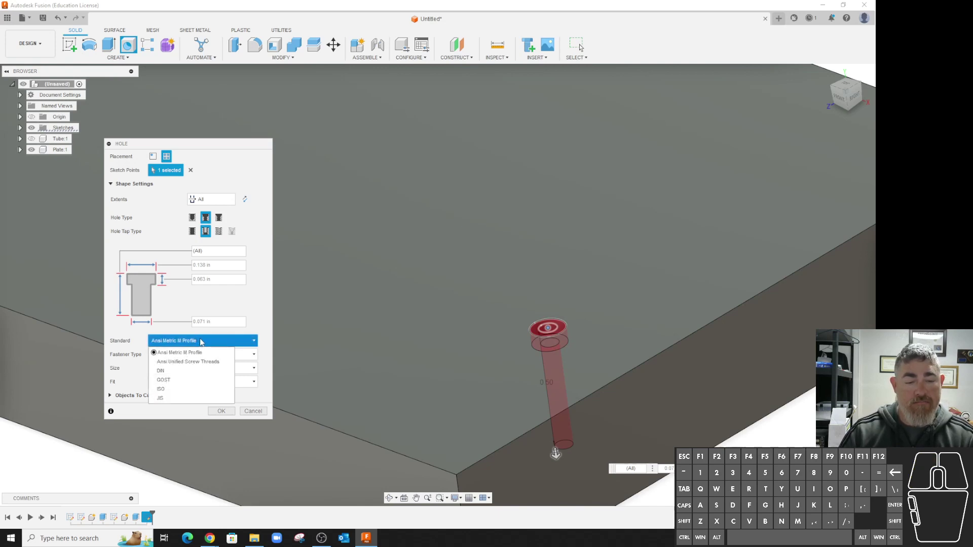
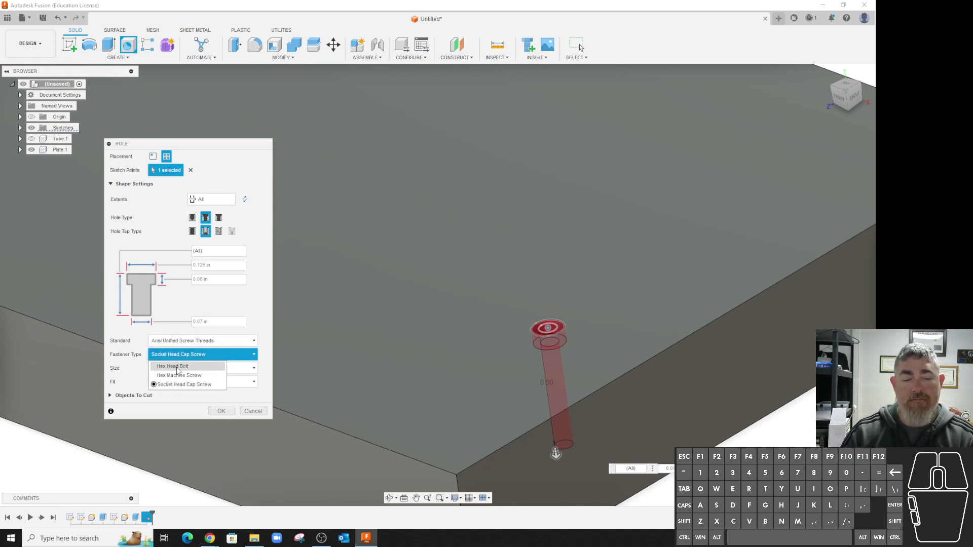
left_click(169, 373)
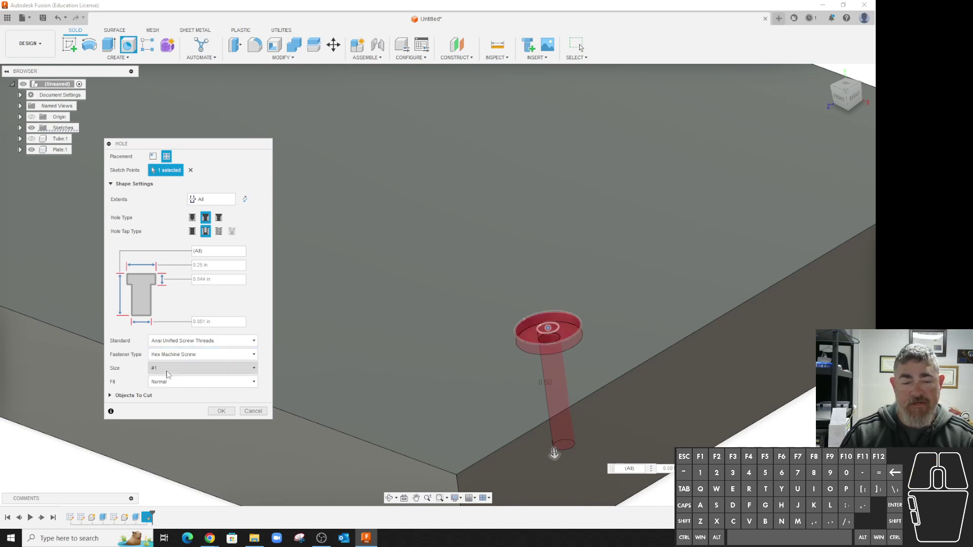
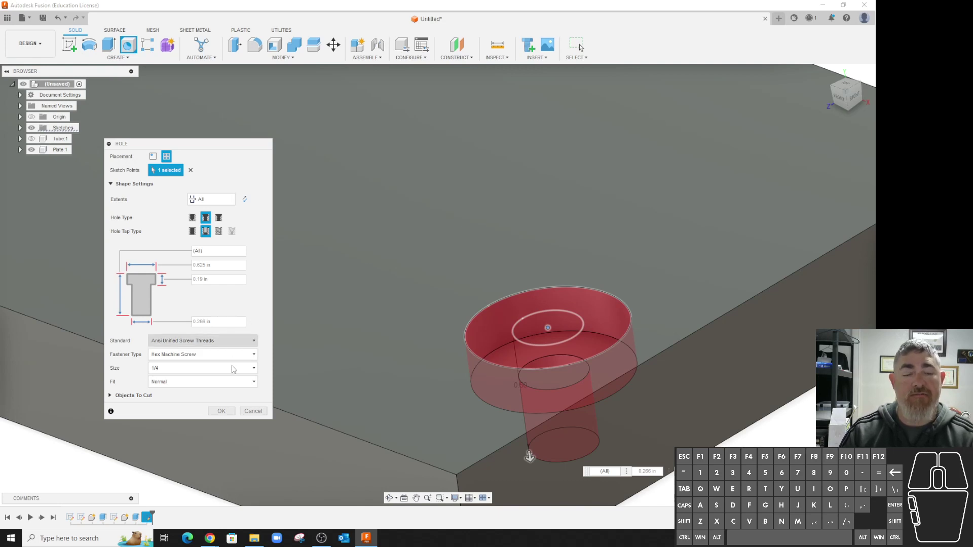
Step: Choose the 1/4 screw size with a close clearance fit
left_click(230, 381)
left_click(168, 412)
left_click(184, 381)
left_click(166, 398)
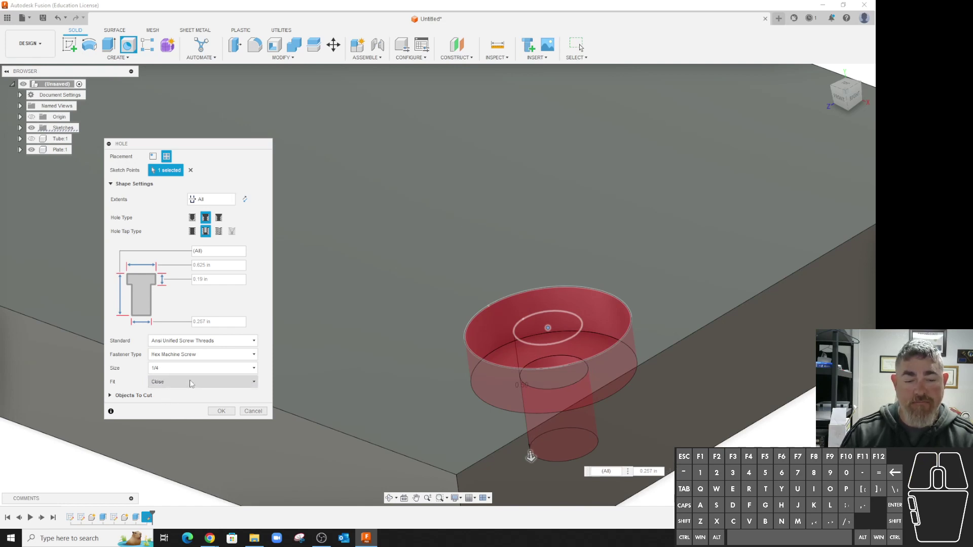
Step: Change it to a simple 1/4-20 UNC tapped hole, try modeled threads off, and create it
left_click(222, 232)
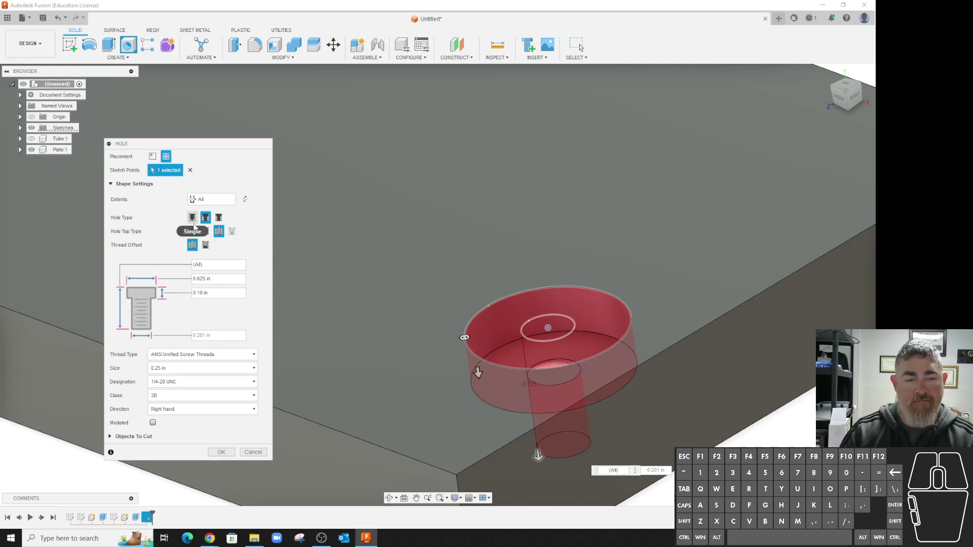
left_click(195, 217)
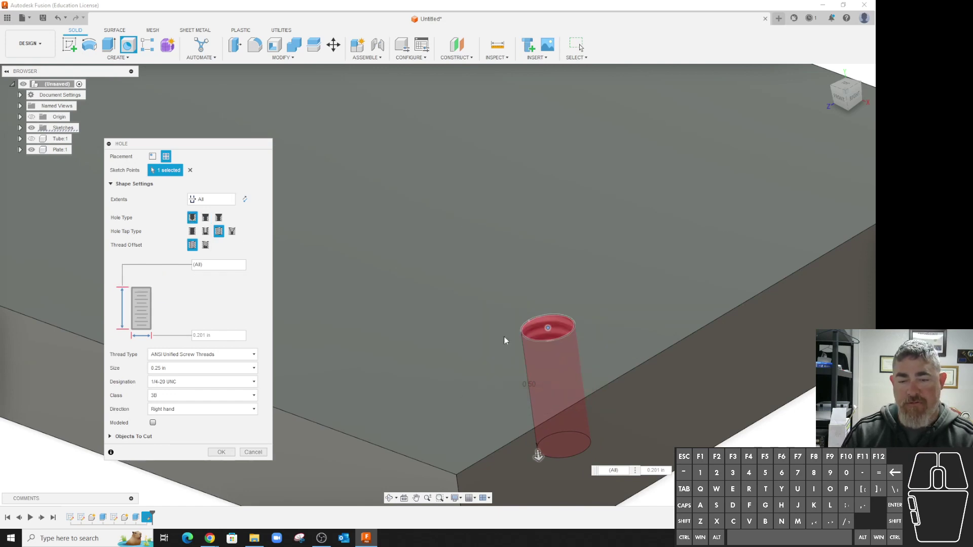
left_click(154, 426)
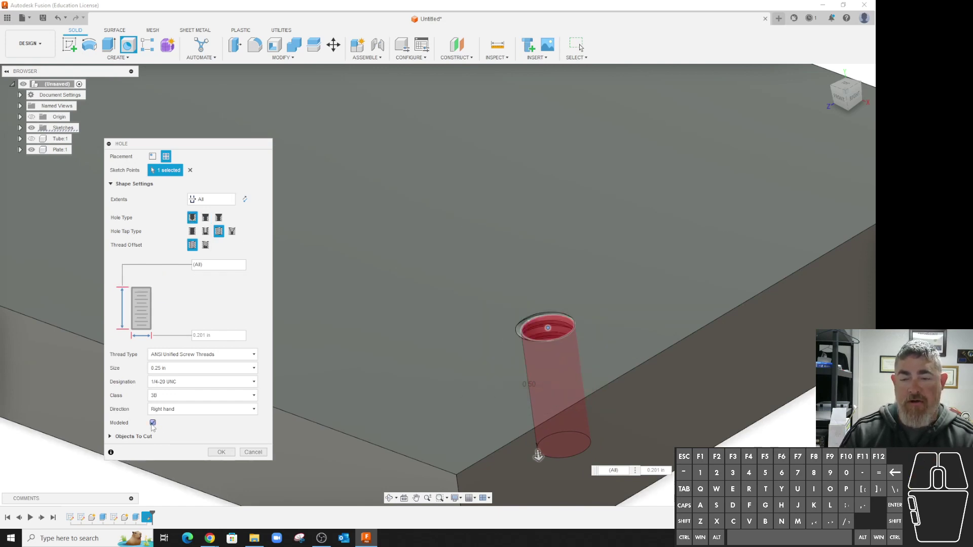
left_click(154, 426)
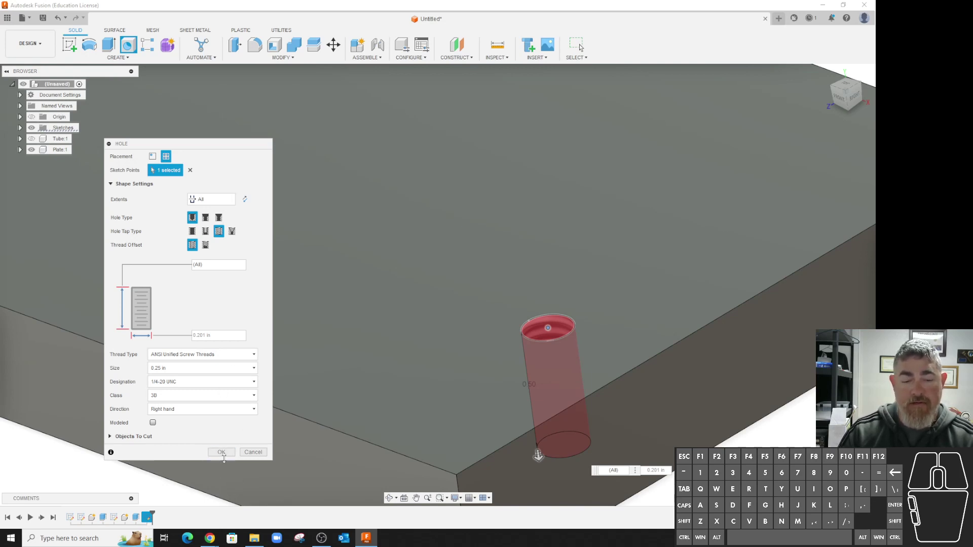
left_click(227, 453)
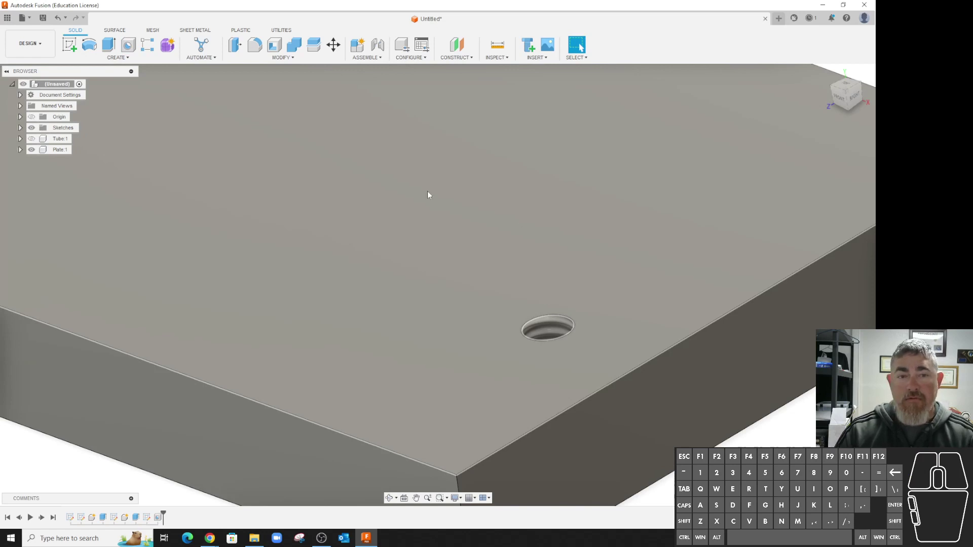
Step: Start a new sketch on the plate's top face beside the tapped hole
middle_click(391, 200)
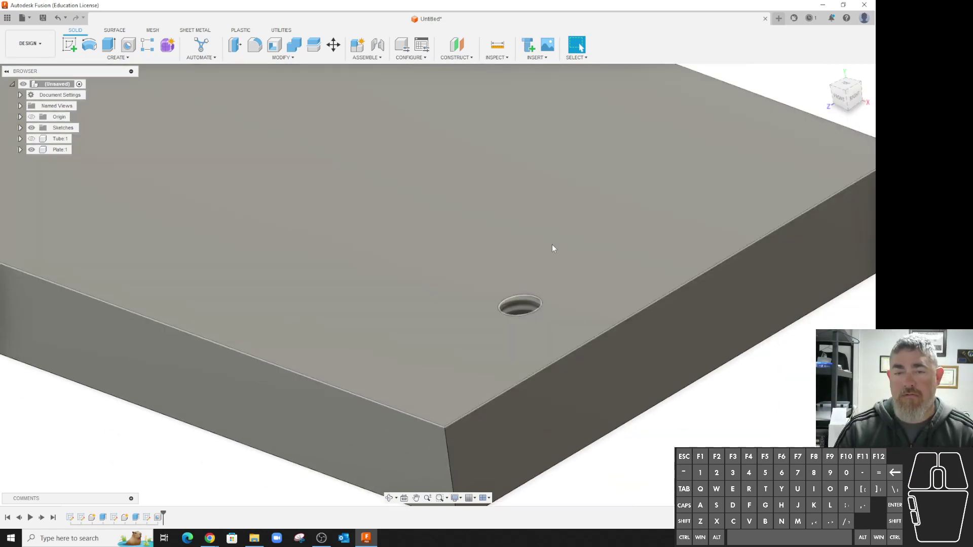
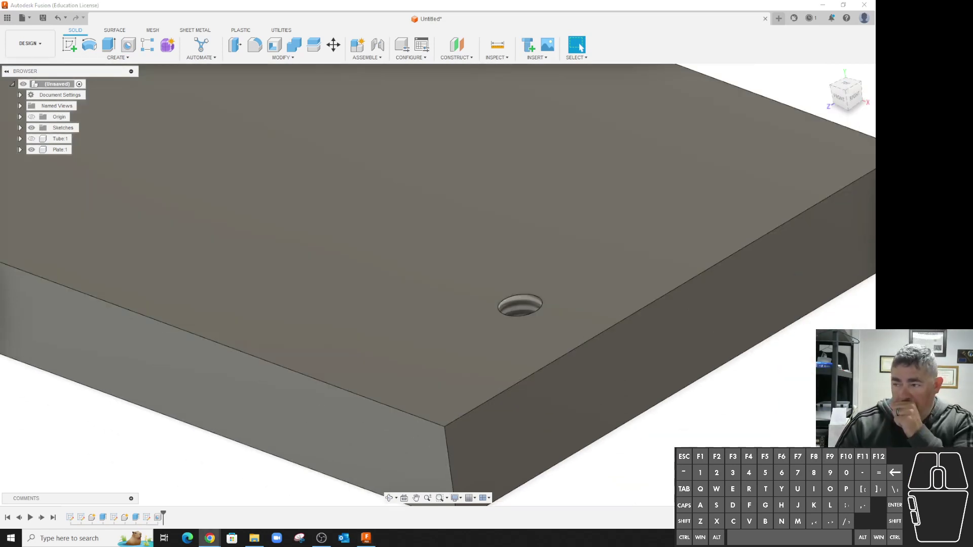
left_click(20, 83)
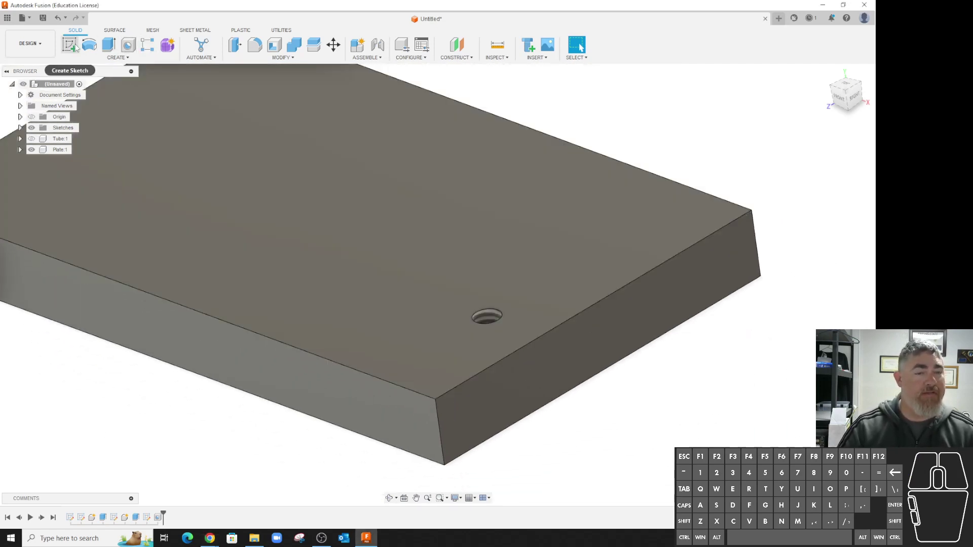
left_click(28, 149)
left_click(29, 149)
Step: Draw an angled line across the plate's top face with the Line tool
middle_click(577, 227)
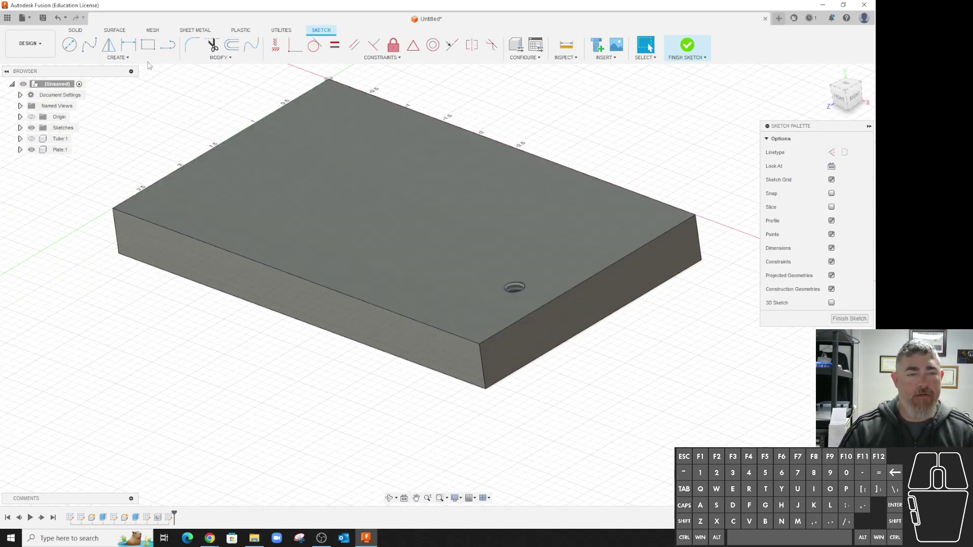
left_click(130, 62)
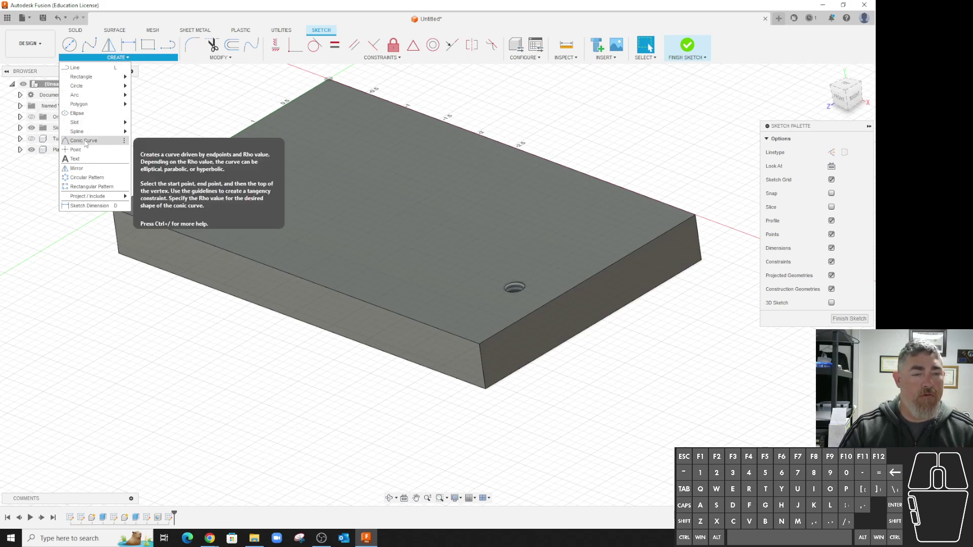
left_click(87, 68)
left_click(99, 70)
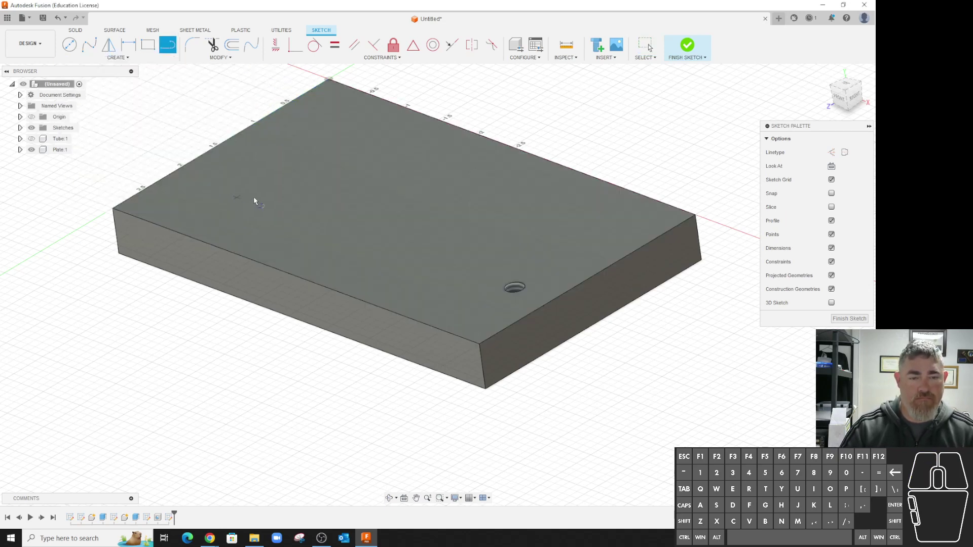
left_click(259, 202)
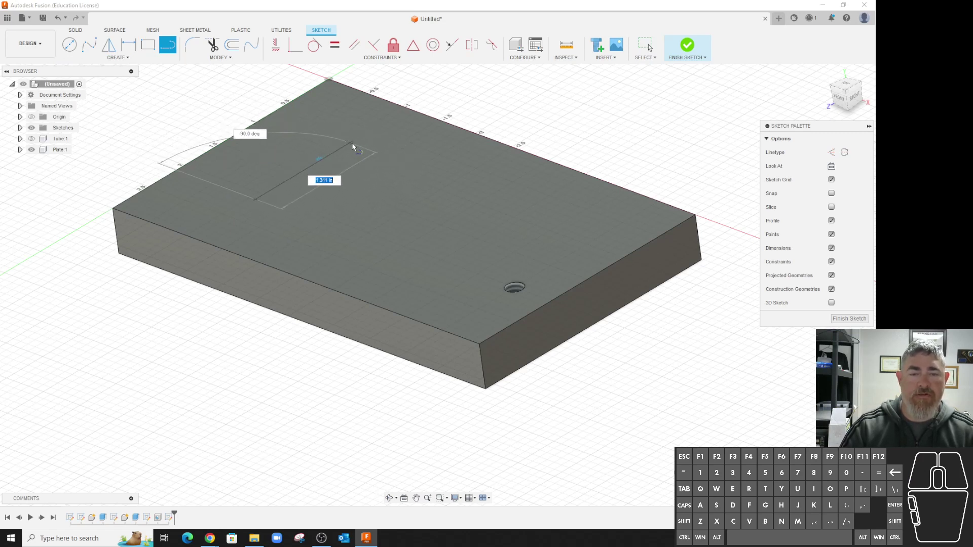
left_click(379, 147)
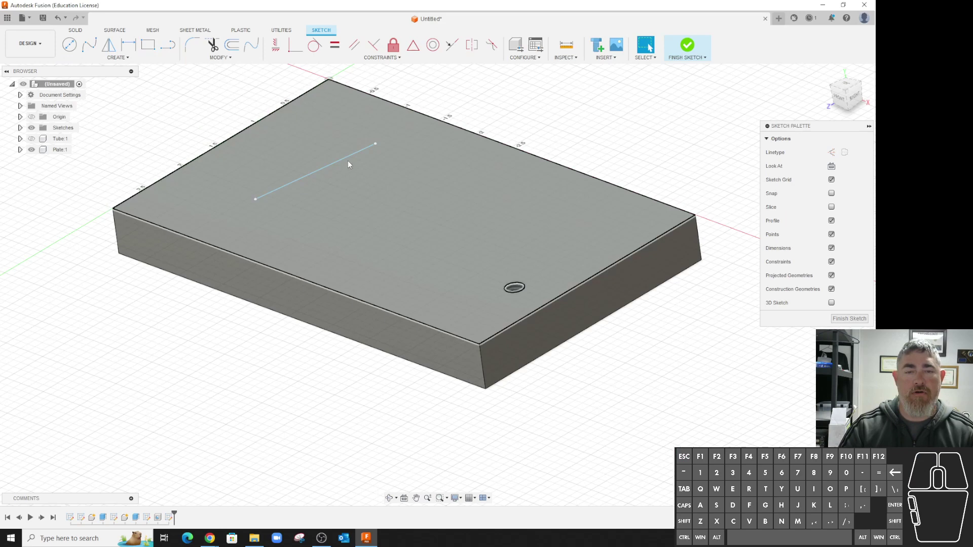
left_click(280, 46)
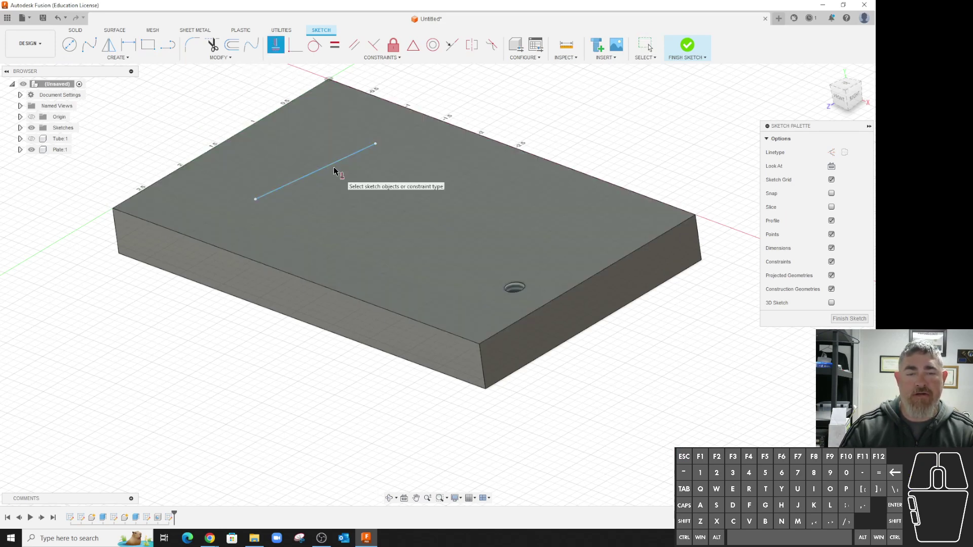
left_click(334, 168)
Step: Dimension the line's endpoints from the plate's left and front edges
key("d")
left_click(305, 180)
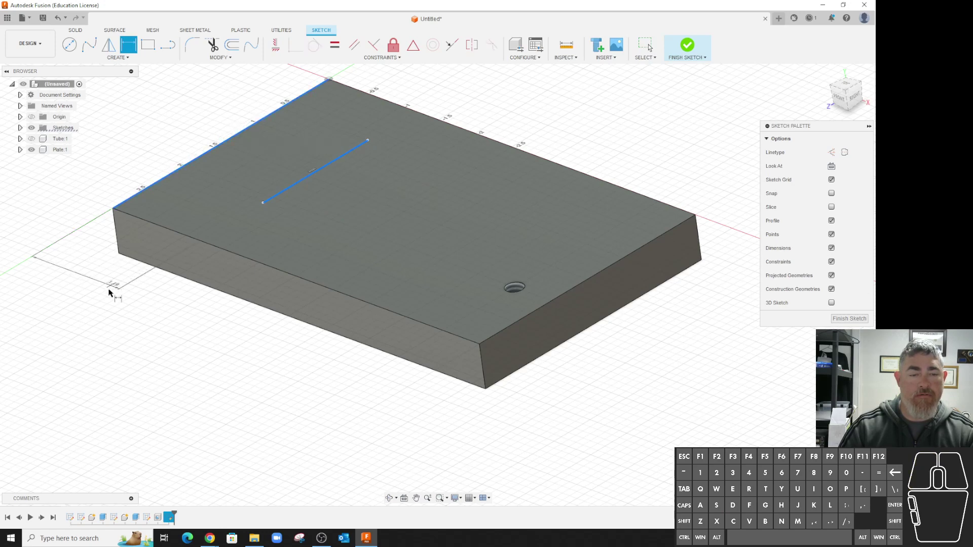
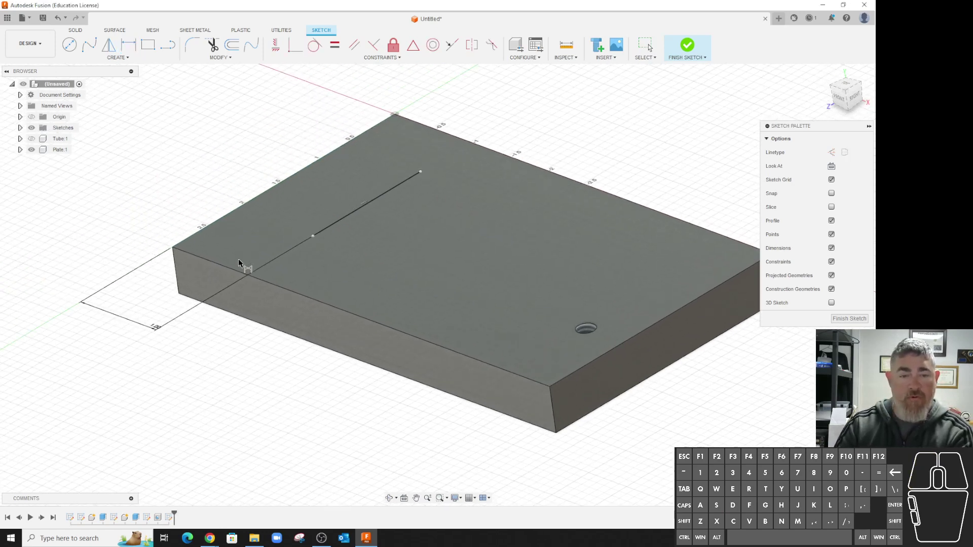
left_click(326, 242)
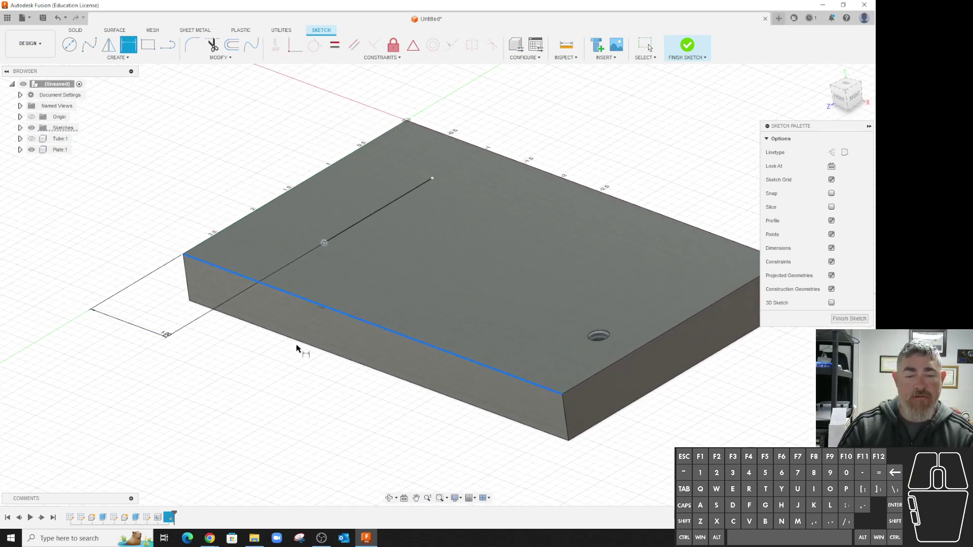
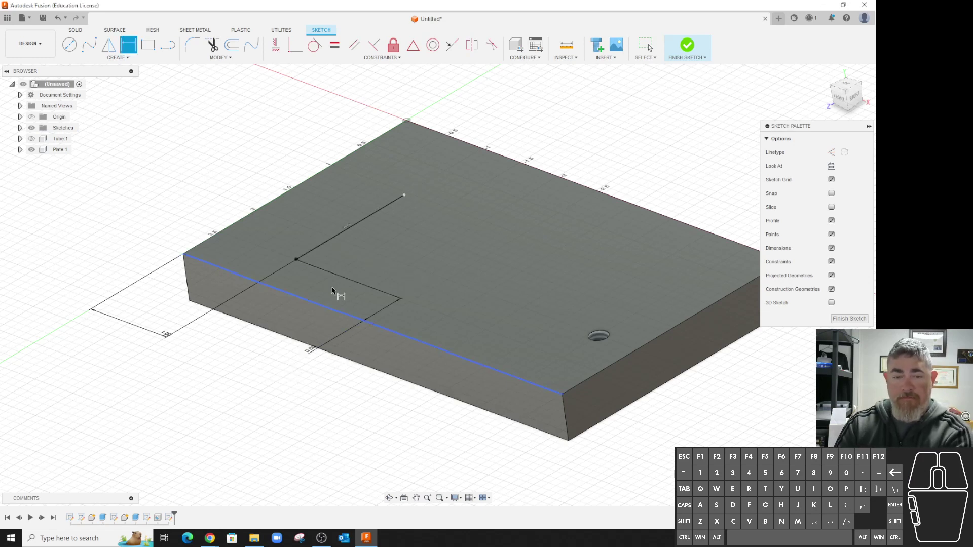
left_click(332, 241)
left_click(382, 262)
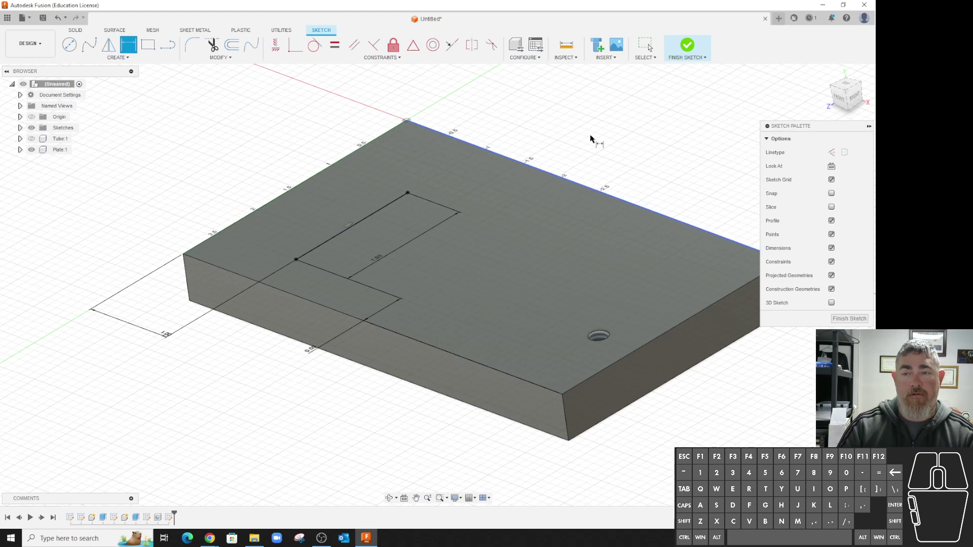
Step: Finish the sketch and start a hole feature at both endpoints of the line
left_click(689, 50)
left_click(132, 48)
left_click(410, 193)
left_click(300, 264)
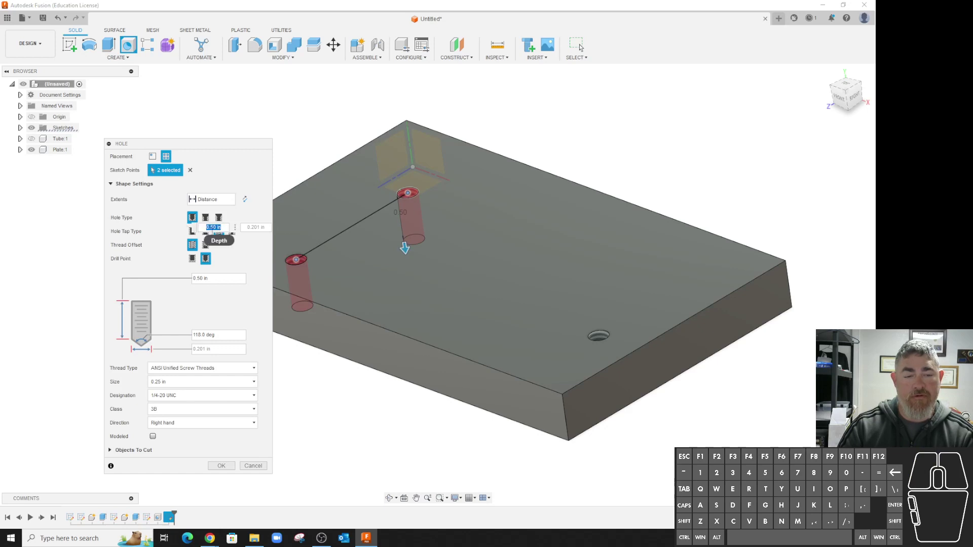
Step: Make them close-fit clearance holes for 5/16 flat head machine screws and cut them
left_click(208, 236)
left_click(184, 358)
left_click(184, 375)
left_click(176, 380)
left_click(166, 458)
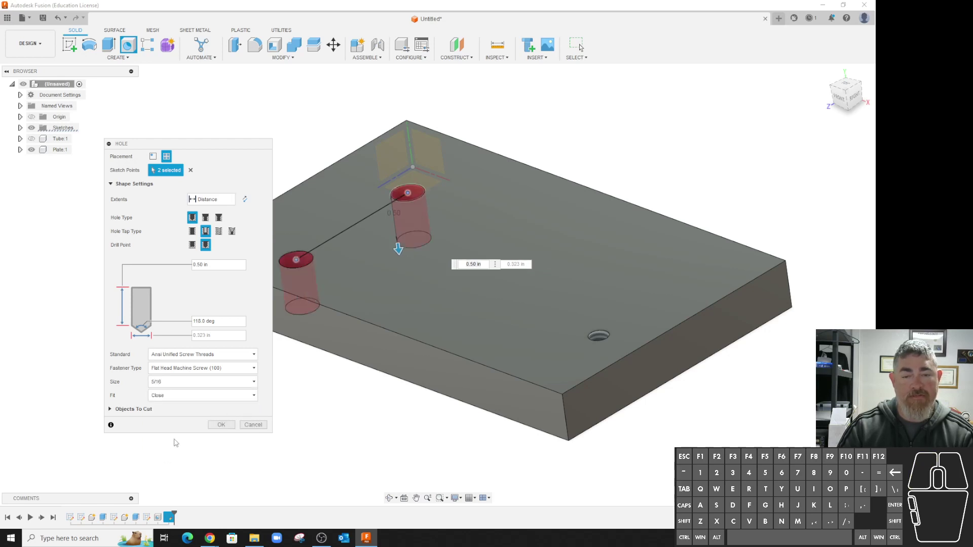
left_click(224, 425)
left_click(228, 204)
left_click(218, 232)
left_click(226, 409)
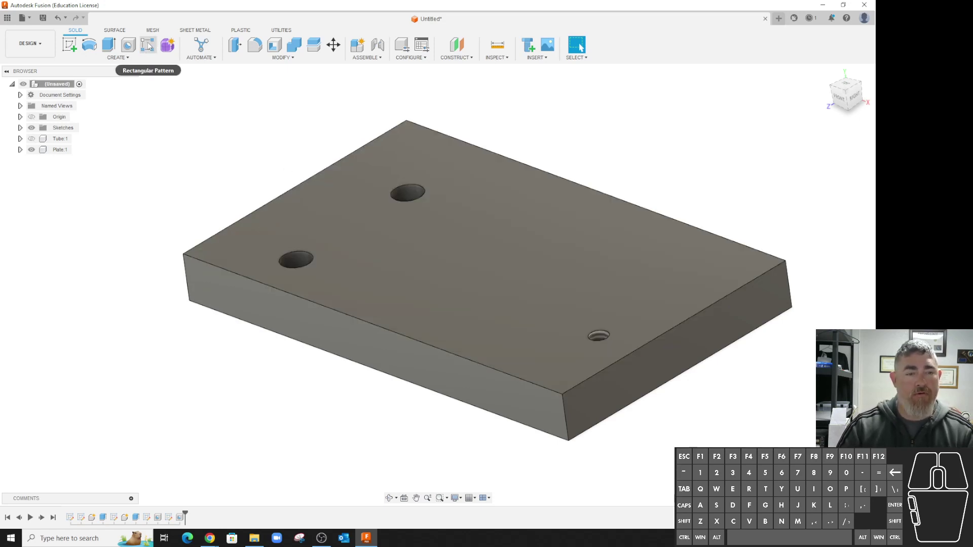
Step: Set up a rectangular pattern of features repeating the tapped hole, then begin choosing its axes
left_click(152, 45)
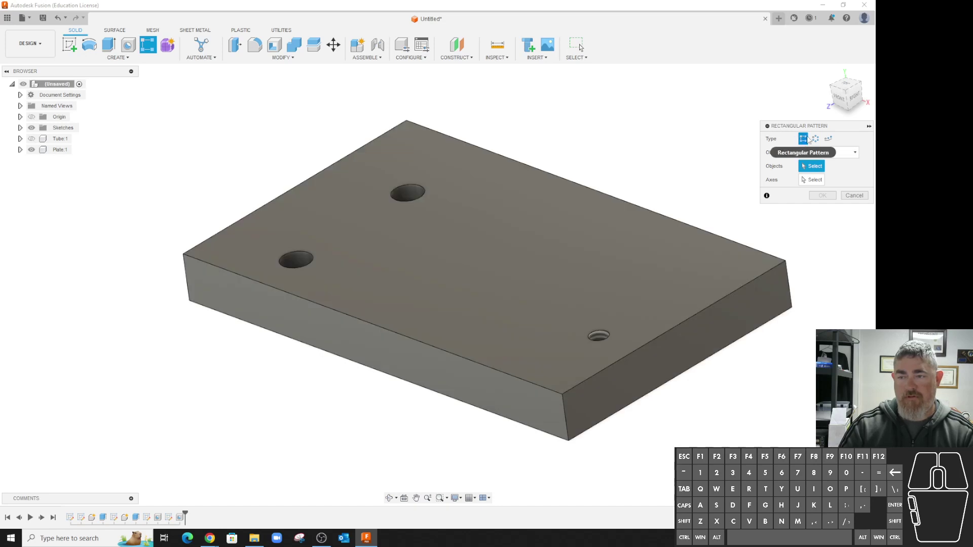
left_click(827, 151)
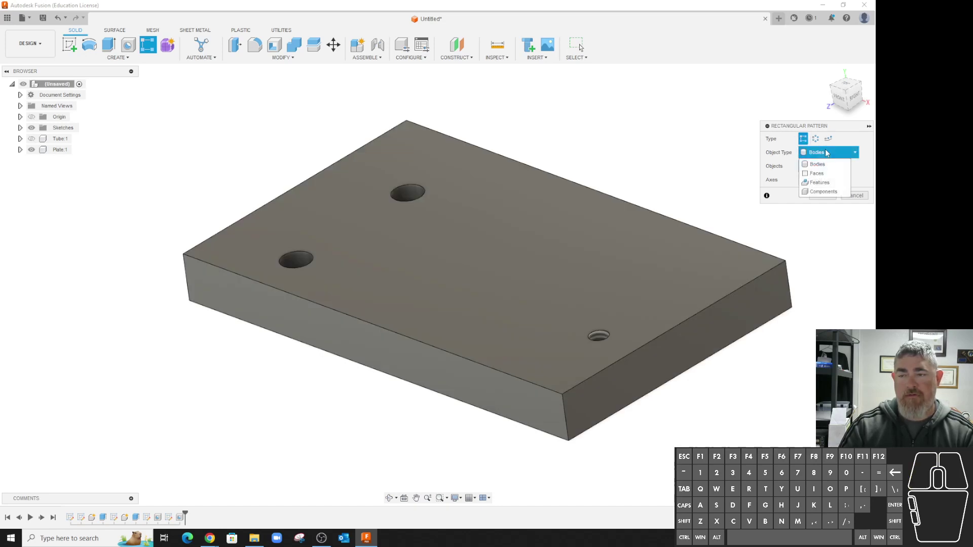
left_click(823, 180)
left_click(602, 336)
left_click(815, 186)
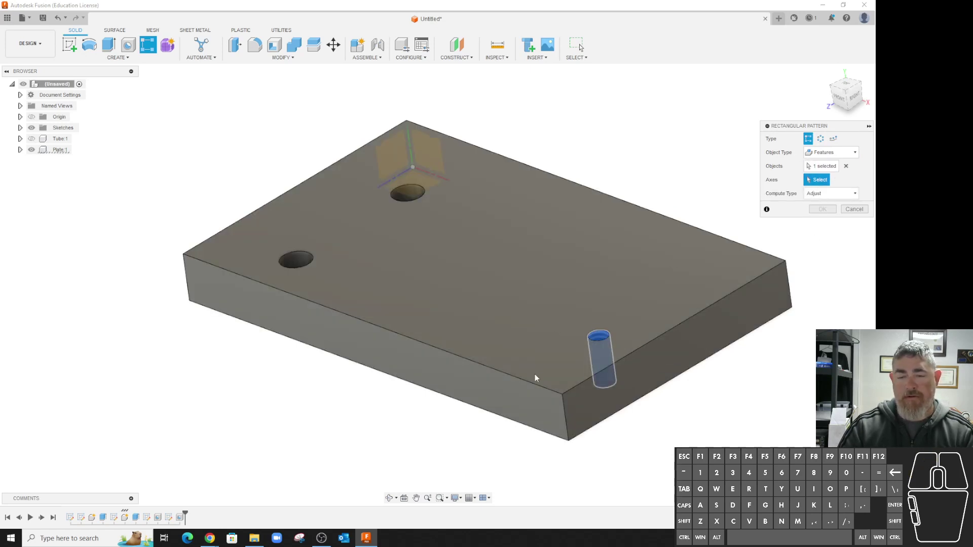
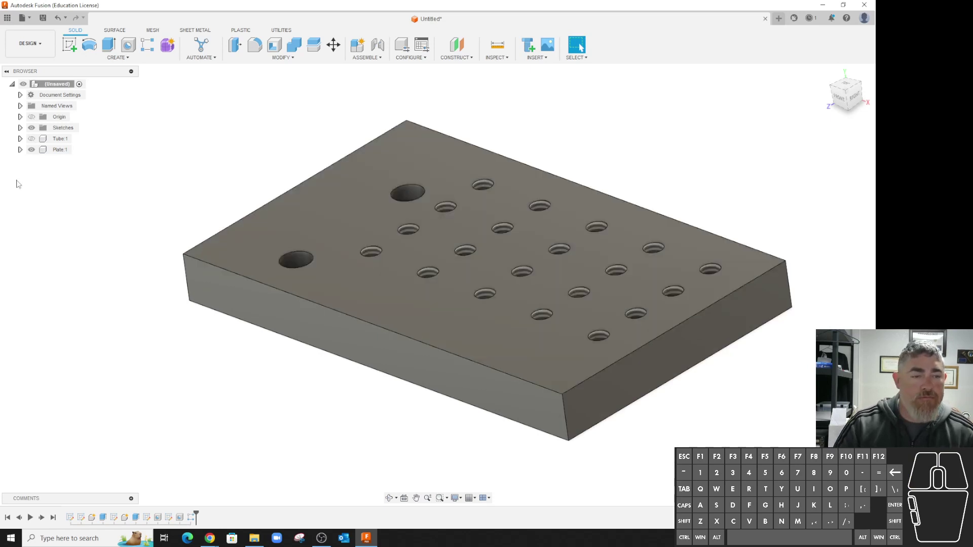
Step: Hide Plate, show Tube, and place a tangent plane on the tube's outer face at 0 deg
left_click(34, 151)
left_click(34, 142)
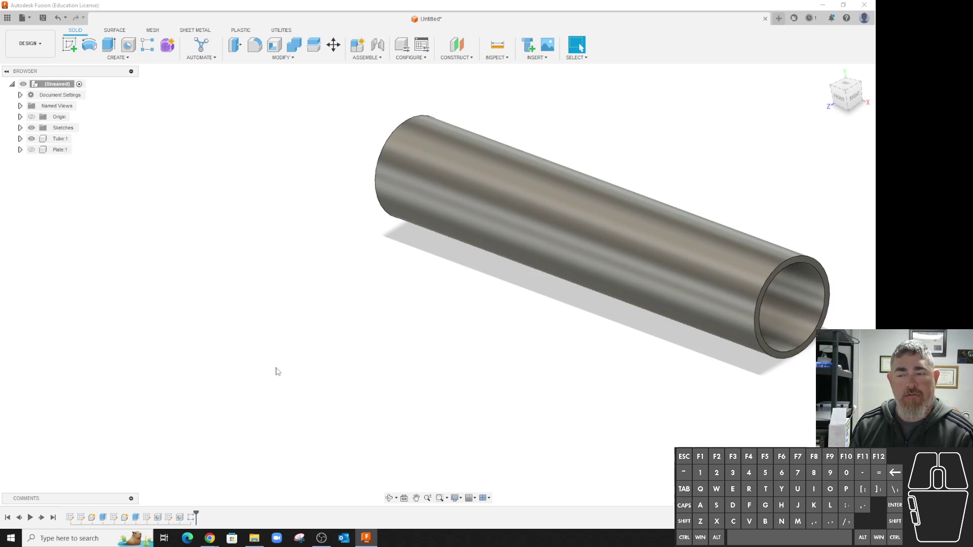
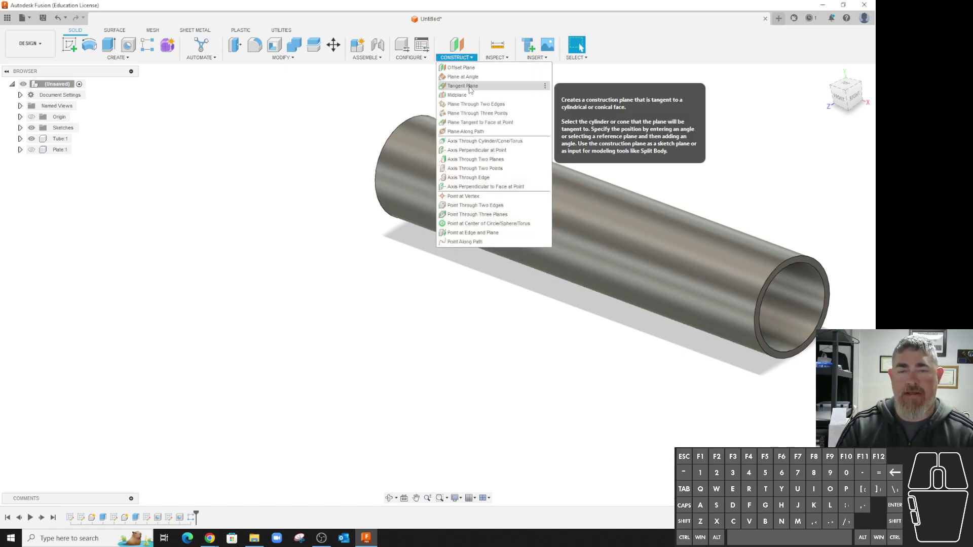
left_click(471, 88)
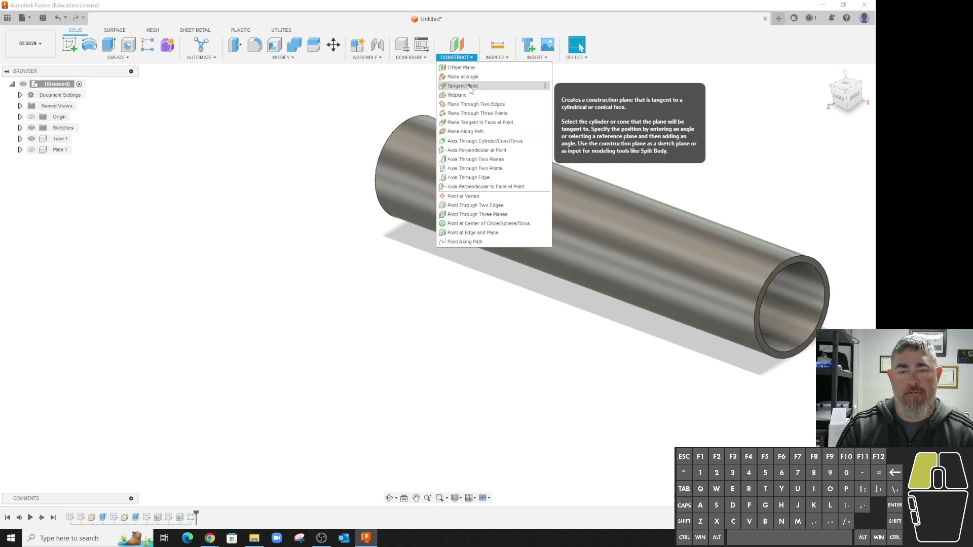
left_click(689, 246)
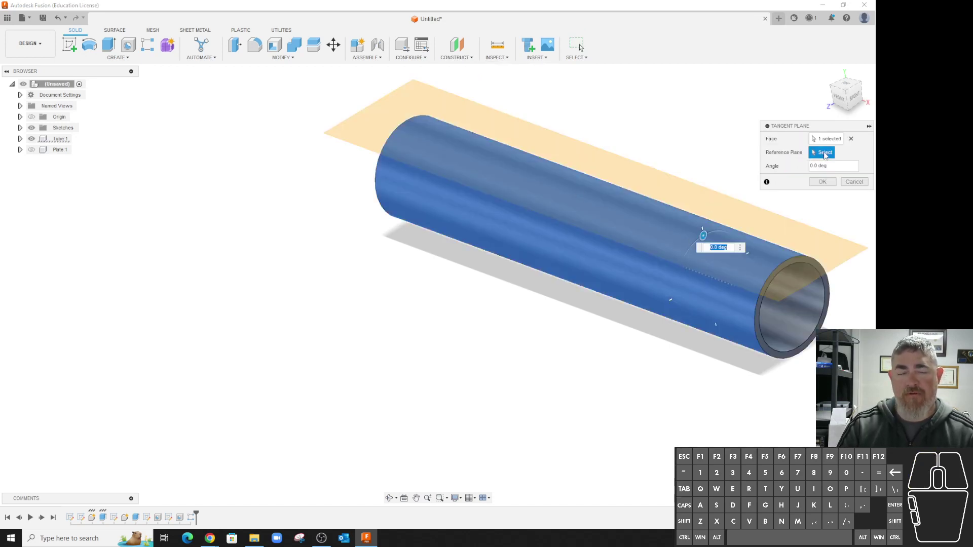
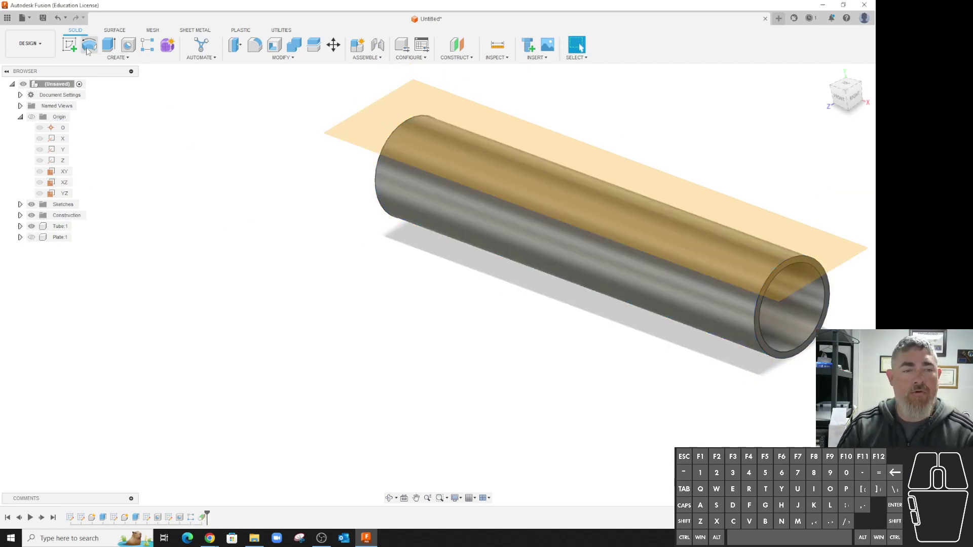
Step: Start a sketch on the tangent plane and zoom in on the tube's end
left_click(73, 47)
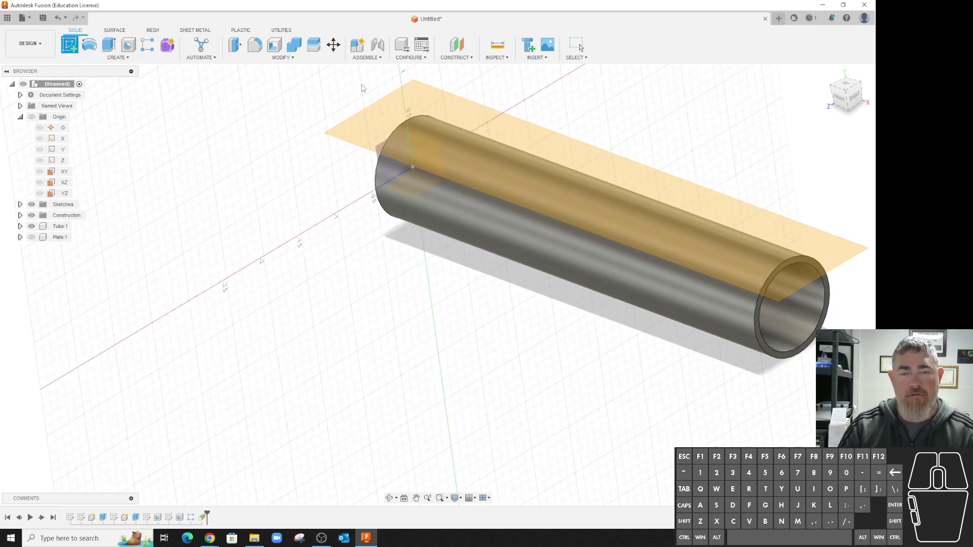
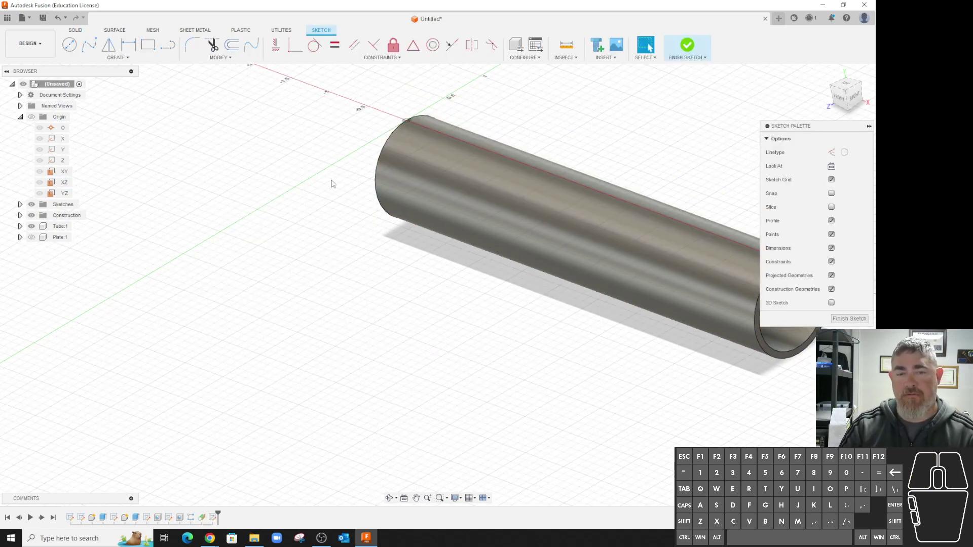
scroll("down", 3)
scroll("up", 3)
scroll("down", 3)
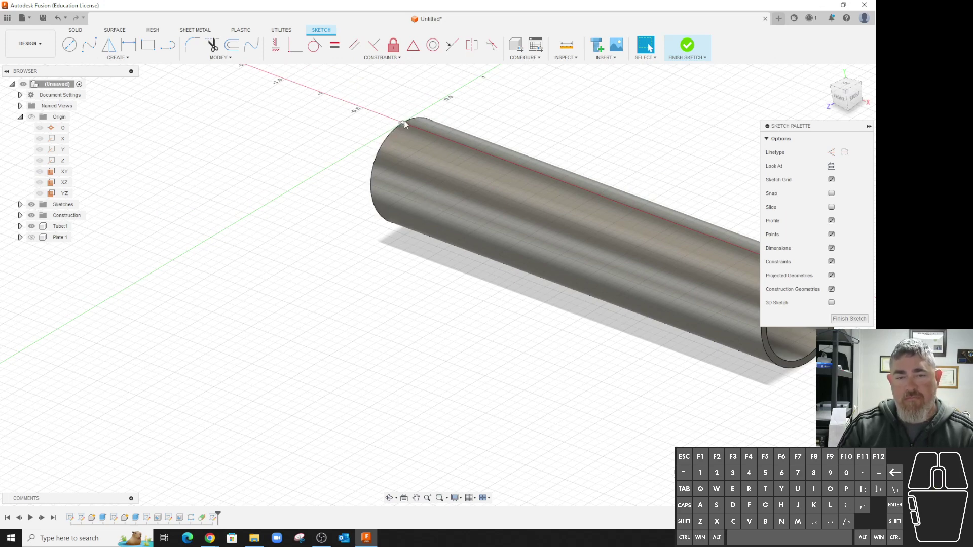
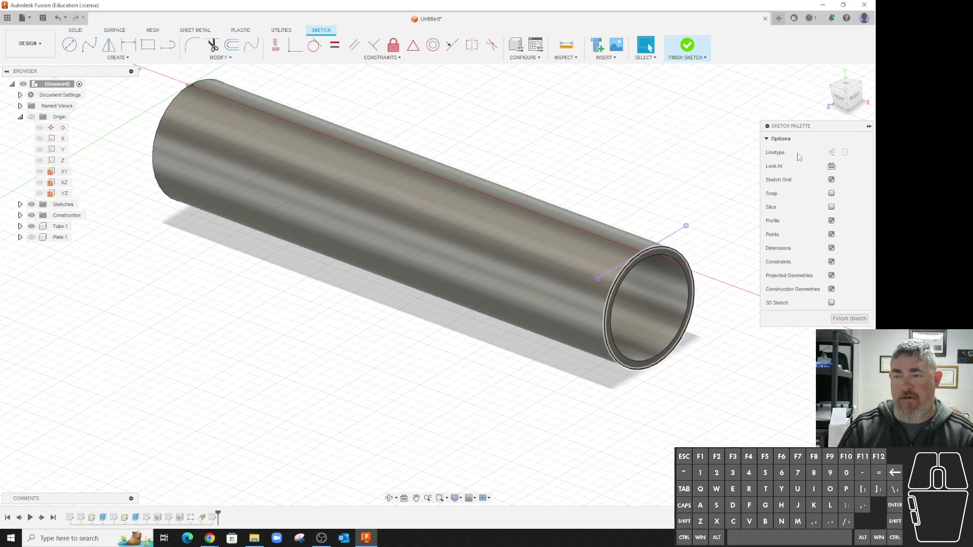
left_click(846, 85)
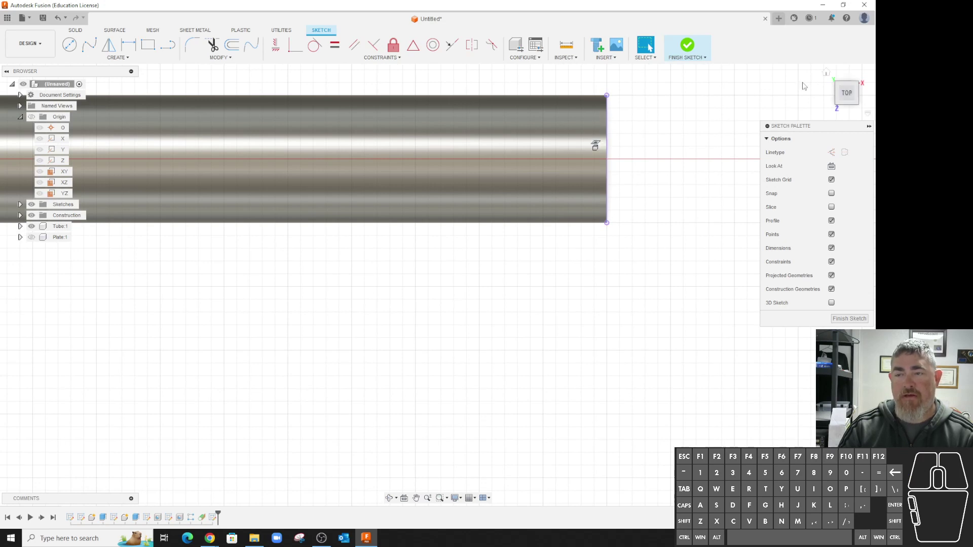
left_click(830, 71)
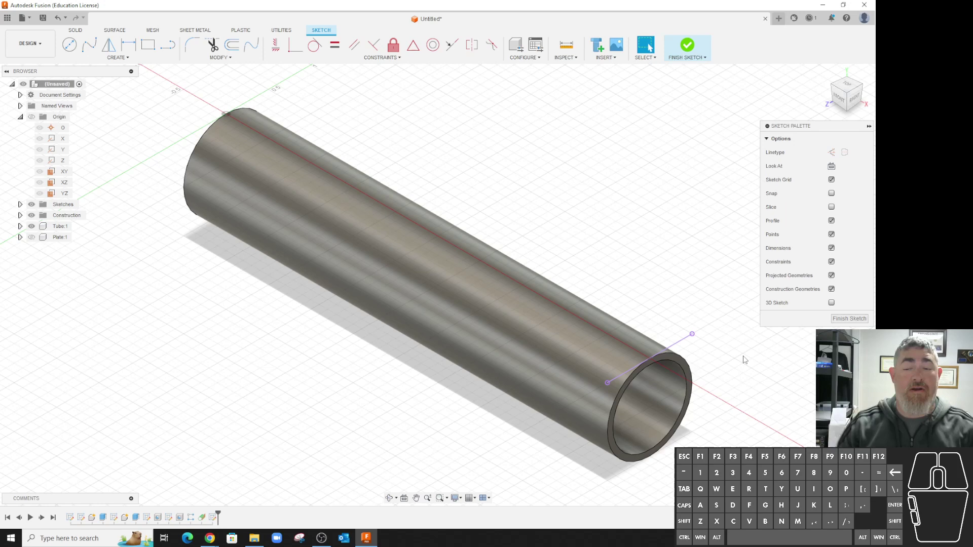
middle_click(644, 449)
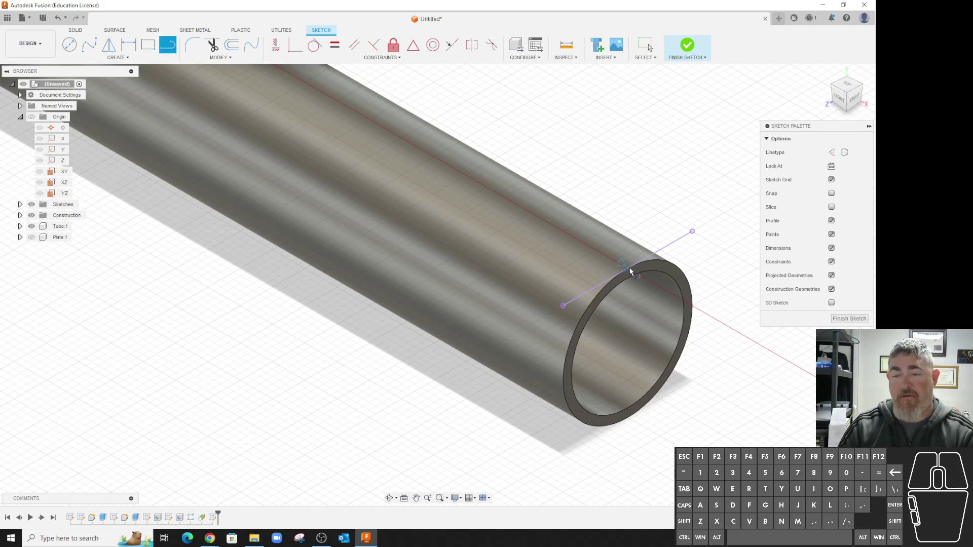
Step: Draw a line from the tube's end edge partway along its top
left_click(632, 271)
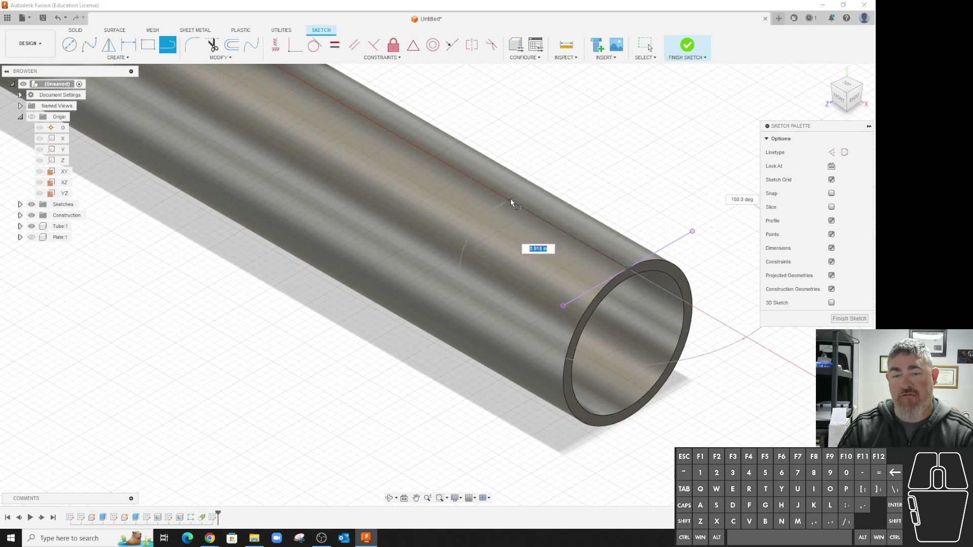
left_click(513, 202)
key("Escape")
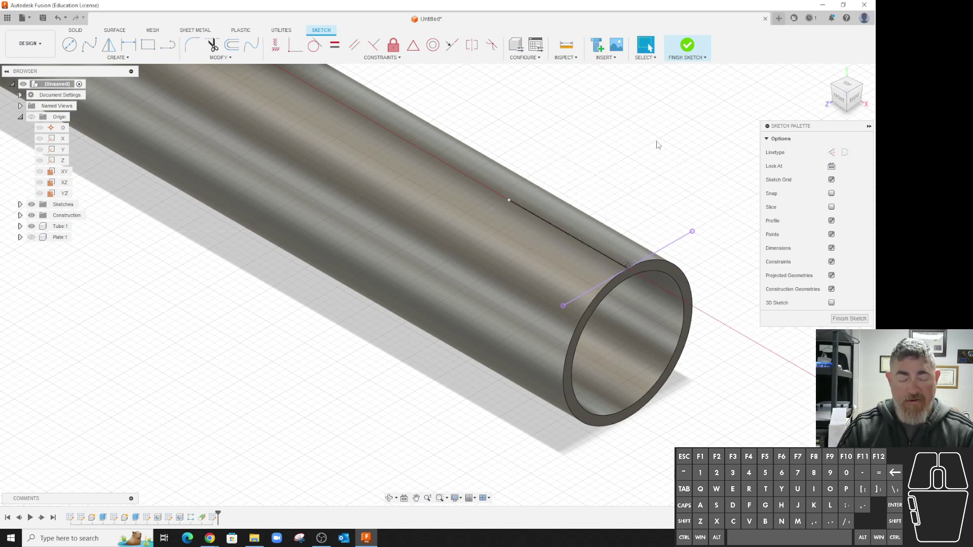
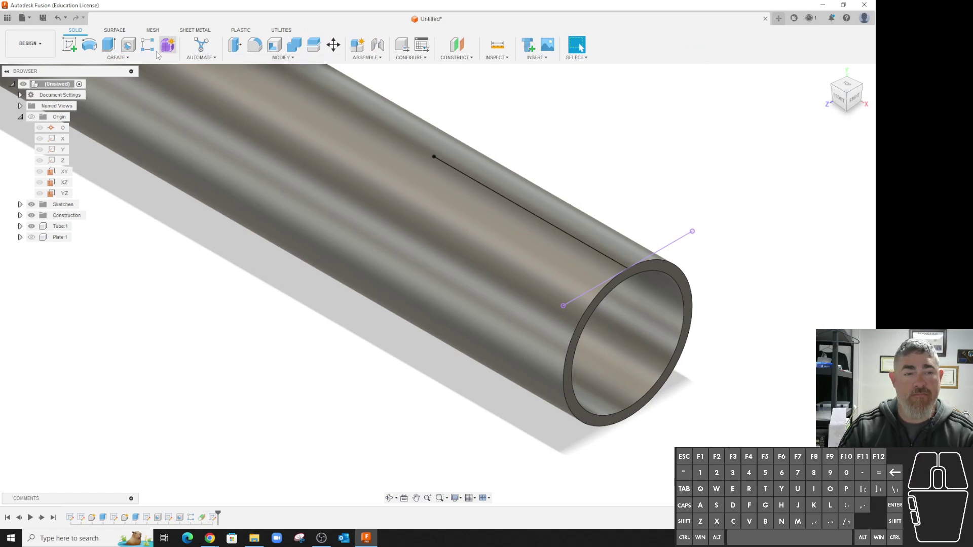
Step: Place a hole at the sketched line's end with extents set to All
left_click(133, 46)
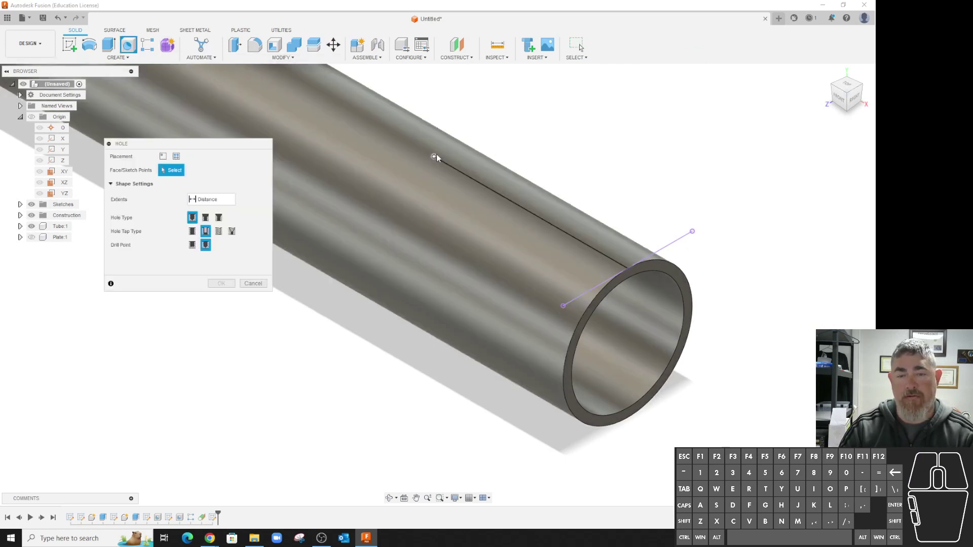
left_click(438, 156)
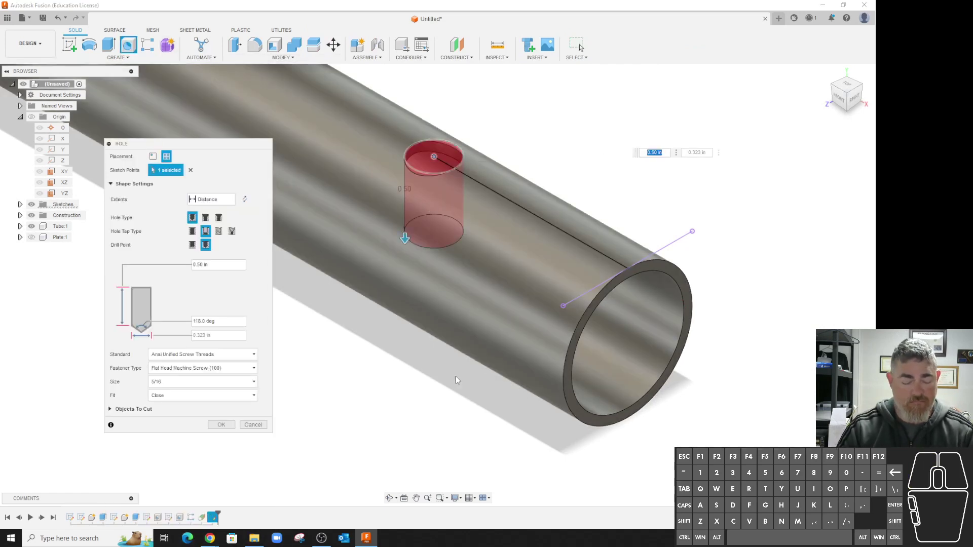
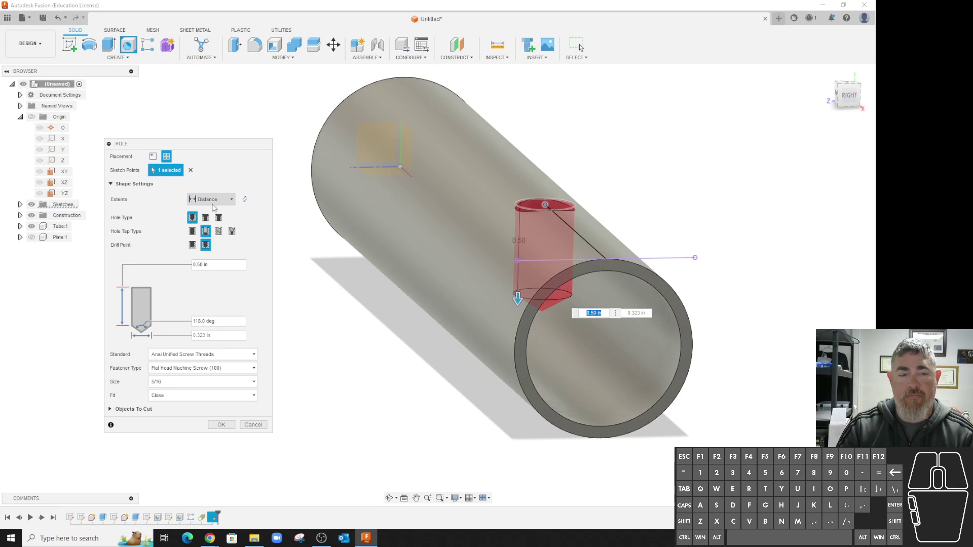
left_click(219, 204)
left_click(214, 225)
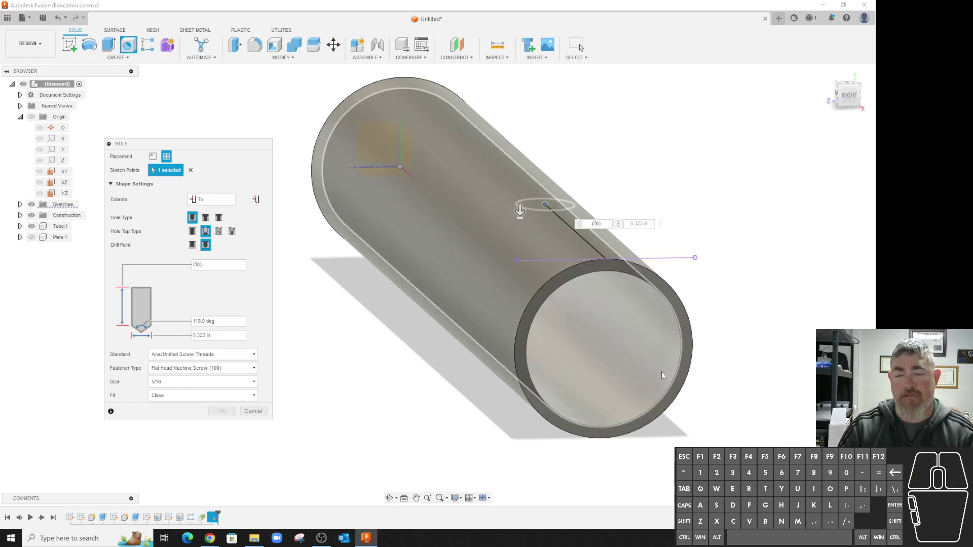
left_click(643, 374)
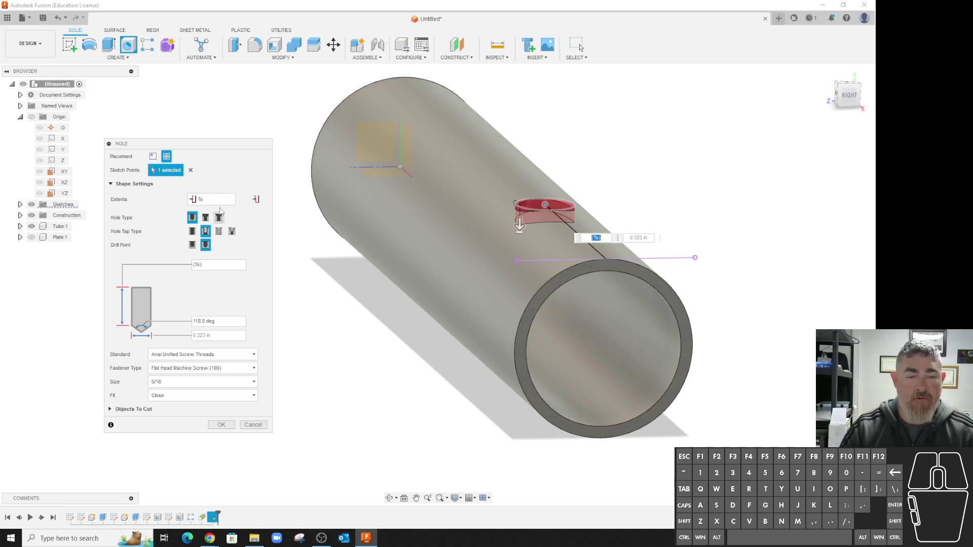
left_click(232, 205)
left_click(223, 230)
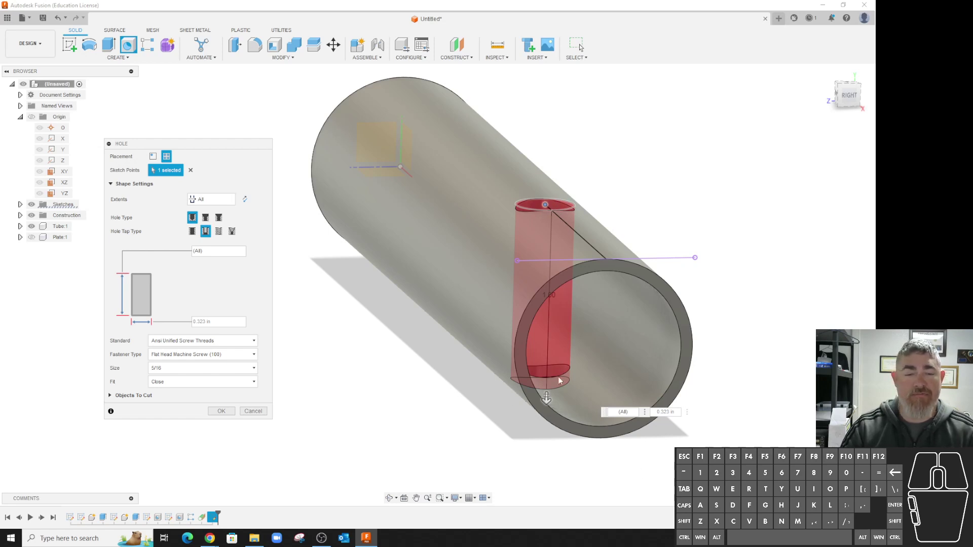
Step: Make the hole a simple counterbored one, 0.20 in diameter with 0.50 in counterbore
left_click(204, 219)
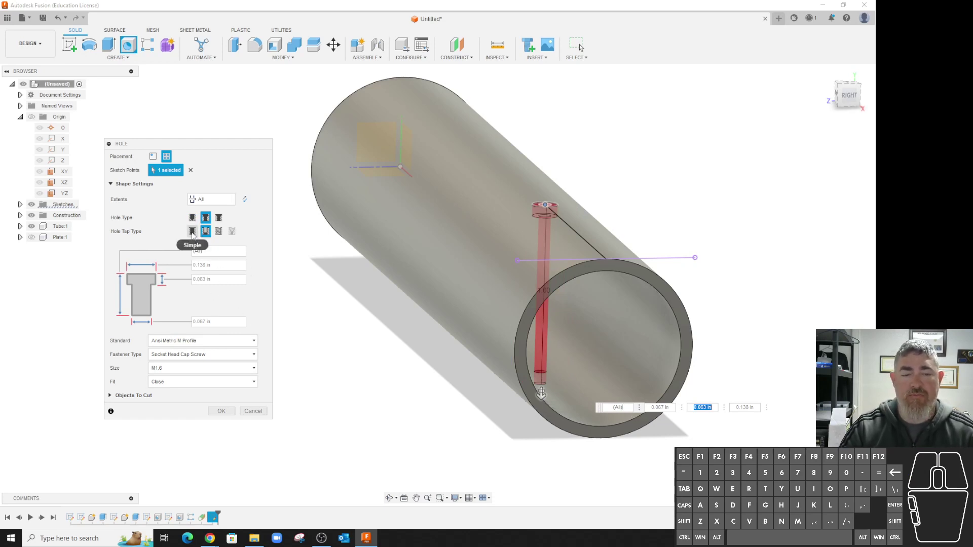
left_click(193, 230)
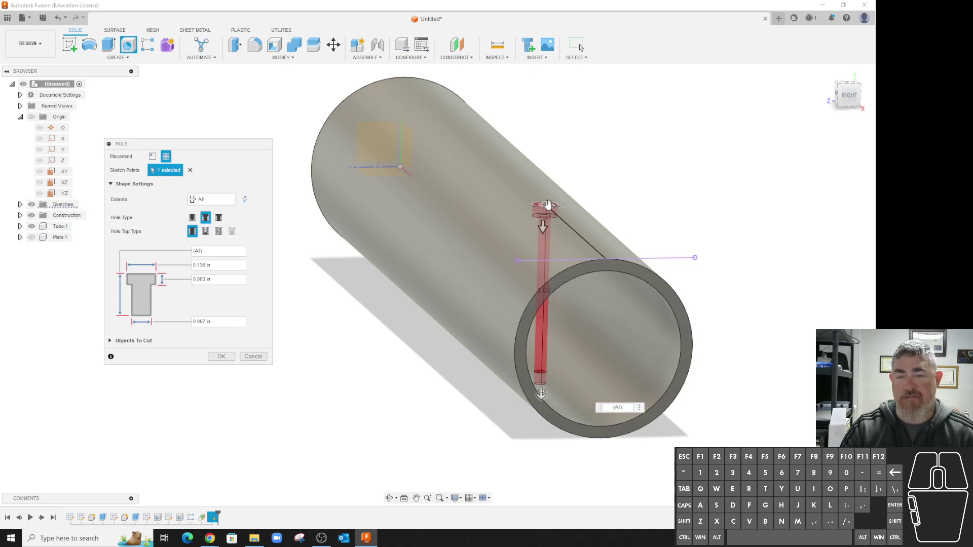
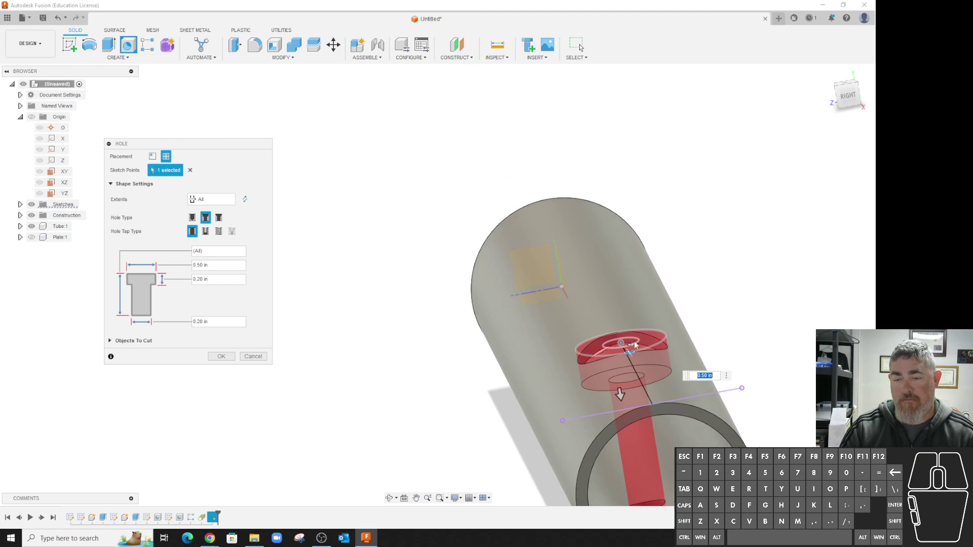
middle_click(763, 328)
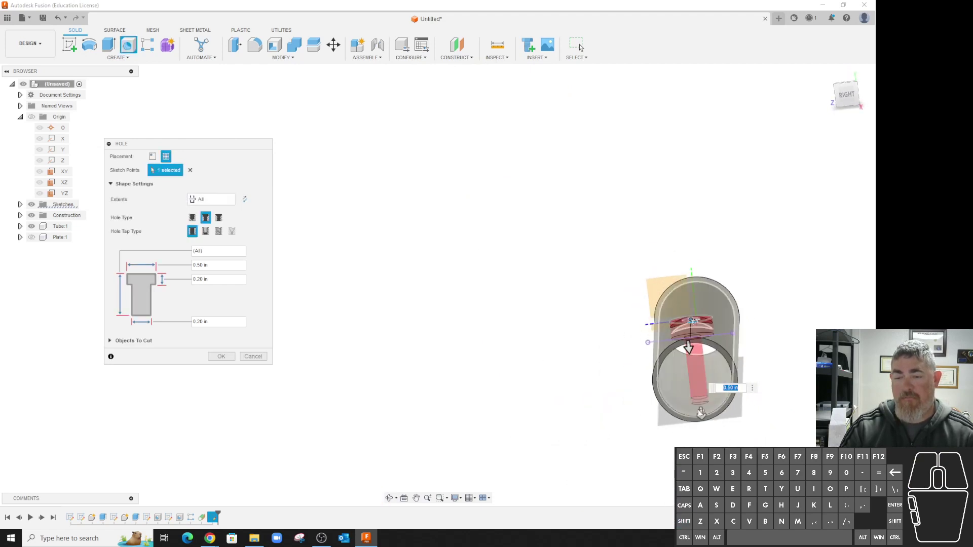